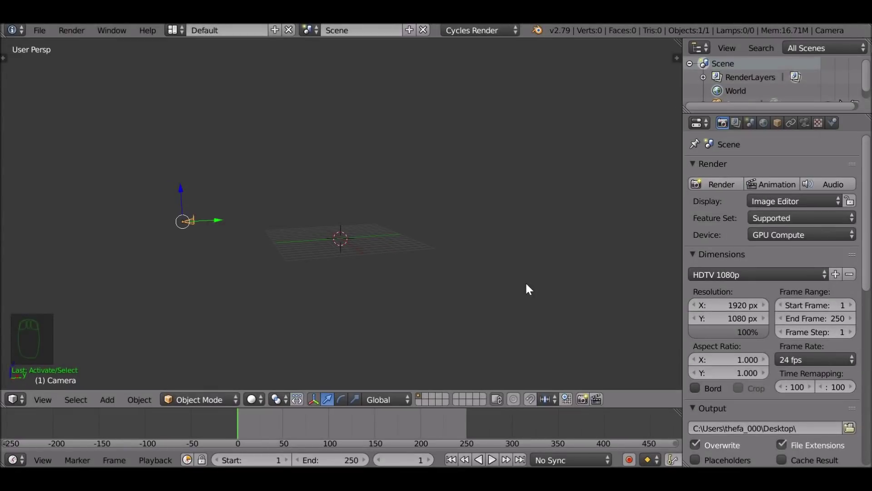
Apply the HDTV 720p render preset for 1280×720 output
left_click_drag(474, 35, 656, 293)
left_click_drag(737, 277, 742, 335)
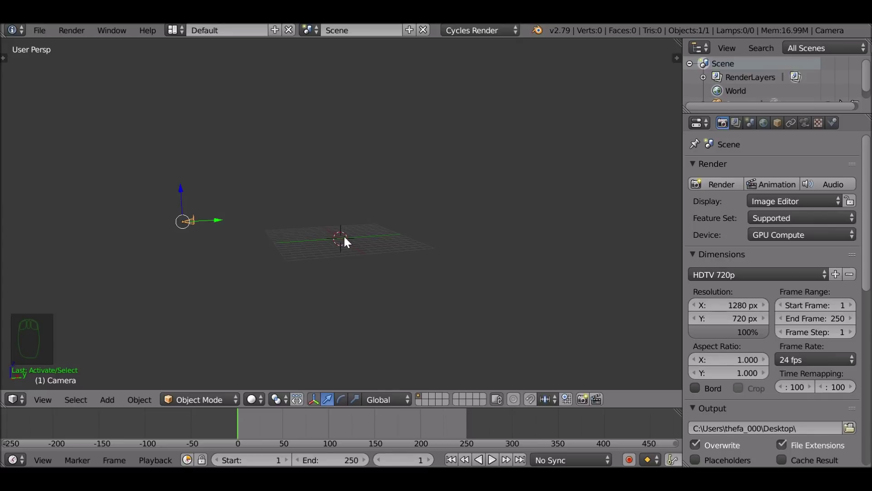
Add a text object and replace its default letters with the word Smoke
key("shift+a")
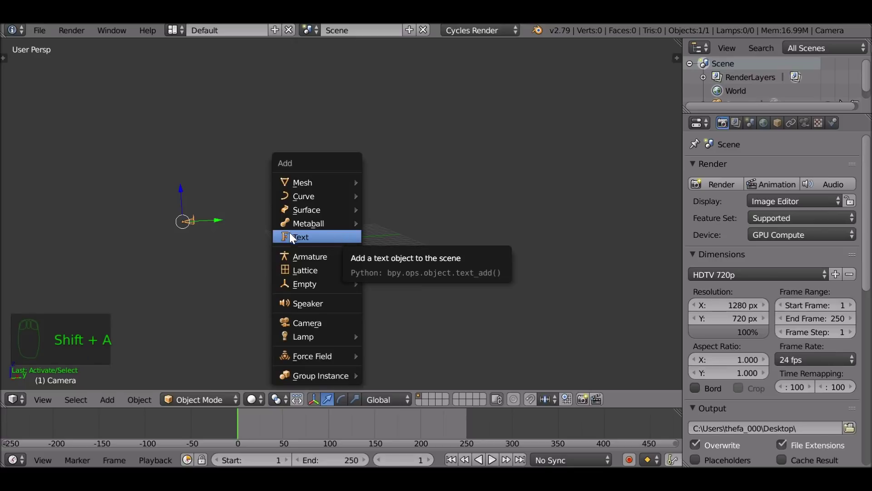
left_click_drag(351, 260, 367, 297)
key("Tab")
key("BackSpace")
key("BackSpace")
key("BackSpace")
key("shift+s")
key("m")
key("o")
key("k")
key("e")
key("Return")
key("BackSpace")
key("Tab")
Rotate the Smoke text 90° on X so it stands upright on the grid
left_click_drag(402, 260, 337, 290)
key("r")
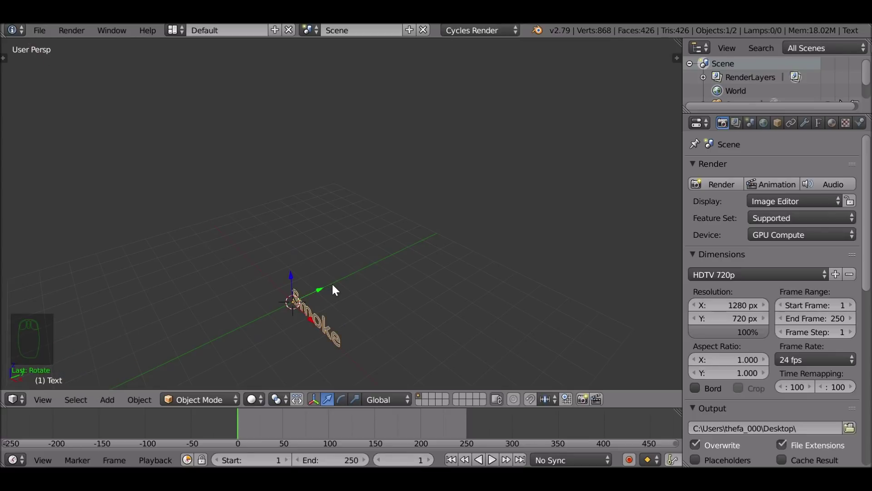
Switch to front view and align the active camera to it
left_click_drag(333, 328, 323, 245)
key("KP_1")
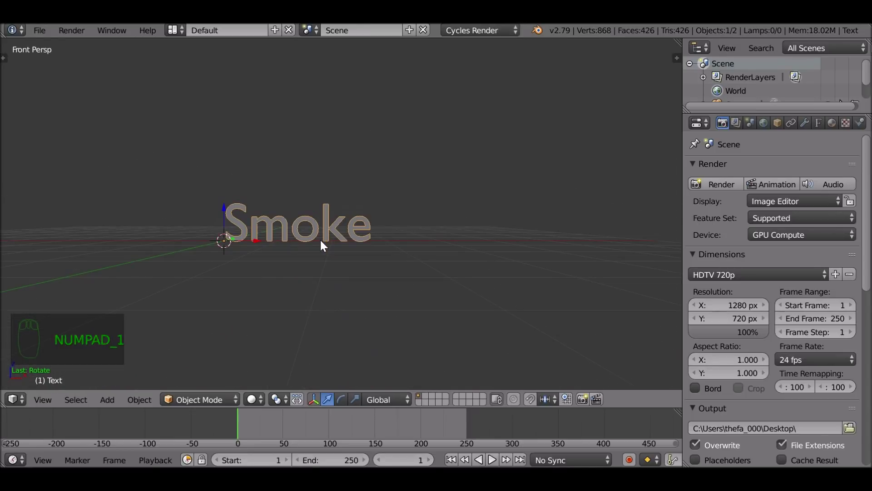
left_click_drag(323, 245, 324, 245)
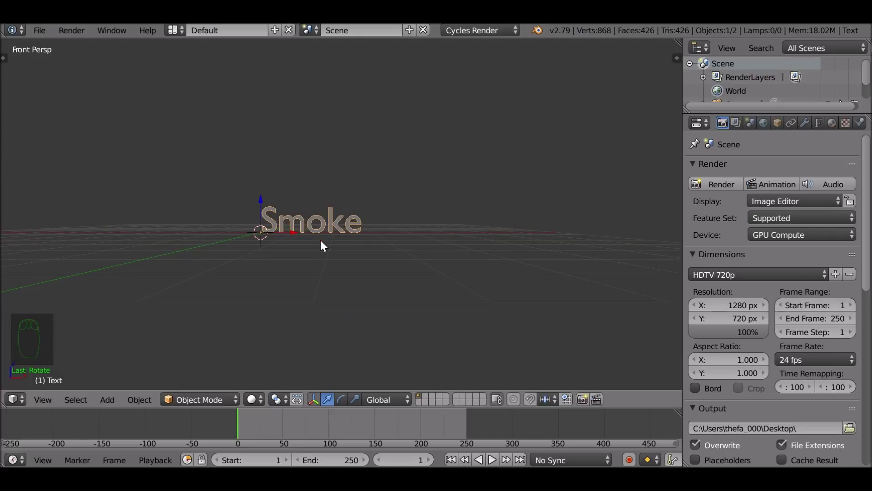
key("ctrl+alt+KP_0")
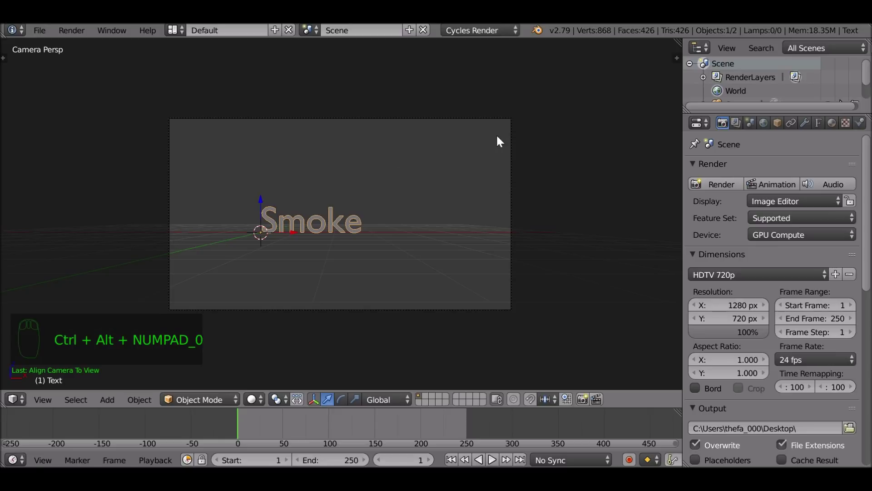
Nudge the framing so the Smoke word sits centered in the camera
left_click_drag(518, 149, 464, 168)
key("g")
key("g")
left_click_drag(356, 237, 379, 283)
Load the Surabanglus font file as the text's Regular font from the fonts folder
left_click_drag(380, 283, 492, 194)
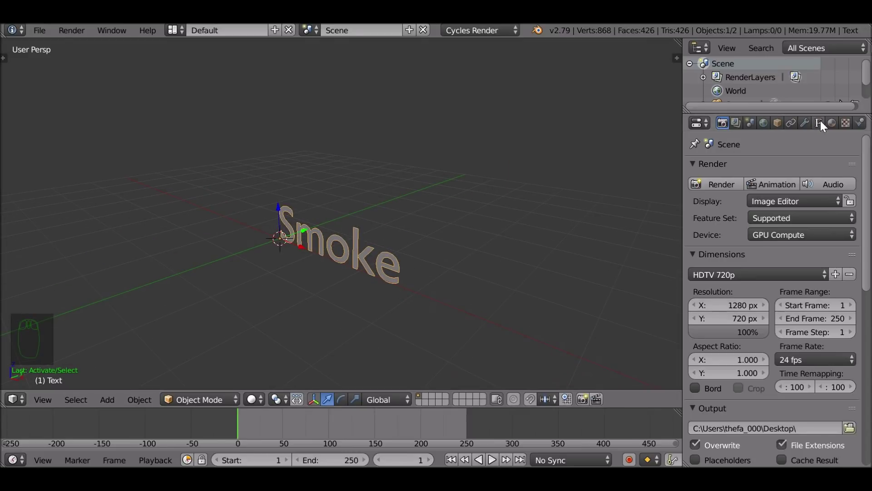
left_click_drag(824, 124, 682, 309)
left_click_drag(325, 276, 838, 205)
left_click_drag(837, 215, 741, 300)
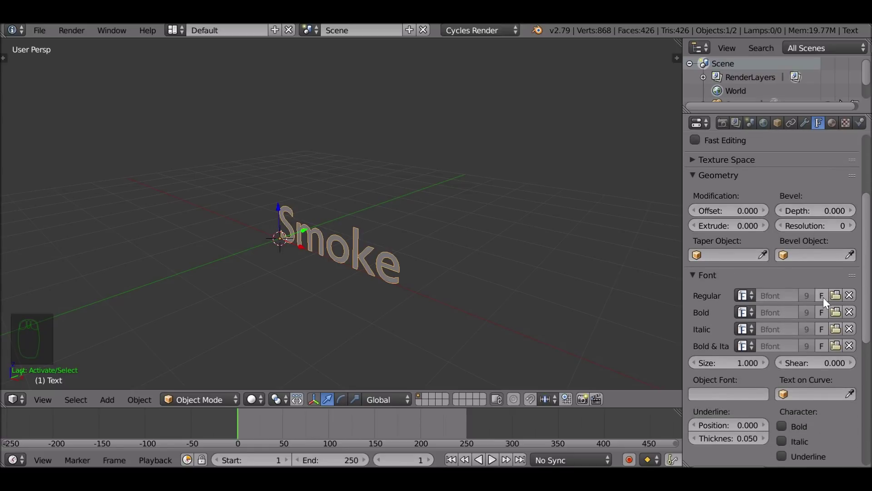
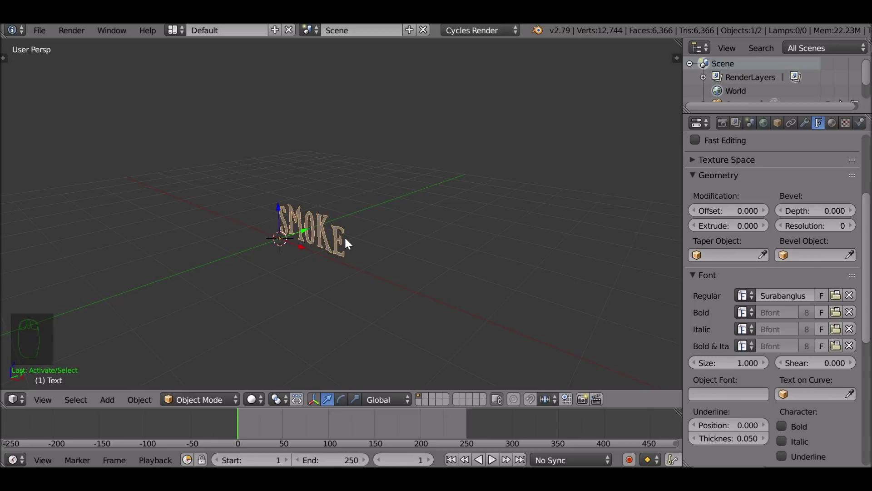
left_click_drag(418, 234, 322, 222)
middle_click(334, 231)
middle_click(770, 220)
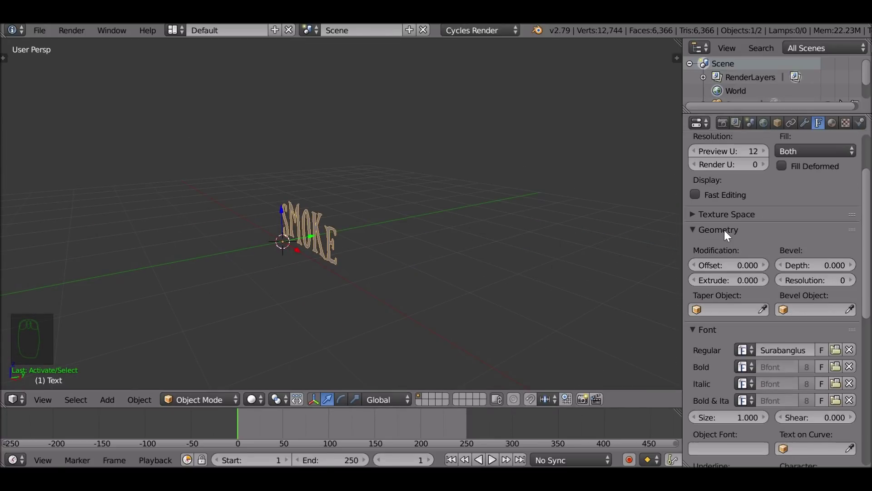
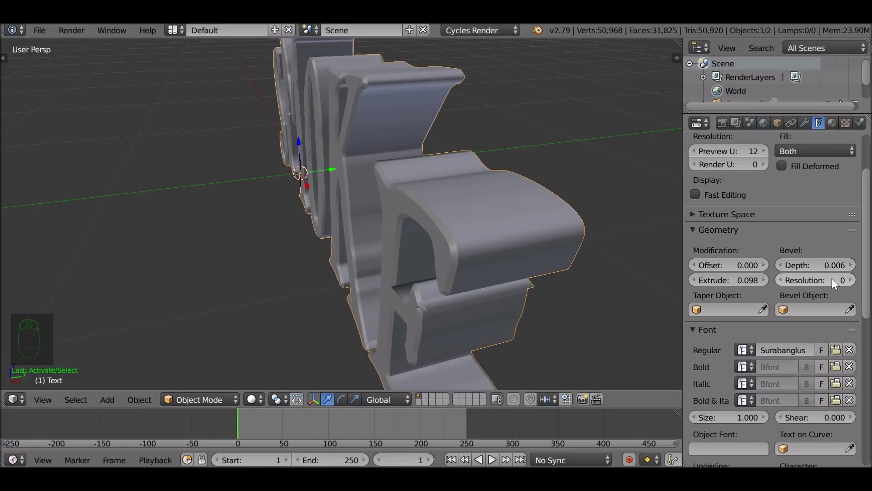
Set Extrude 0.098, Bevel Depth 0.002 and Bevel Resolution 2 on the letters
left_click_drag(858, 284, 492, 261)
left_click_drag(418, 191, 325, 184)
left_click_drag(341, 197, 395, 201)
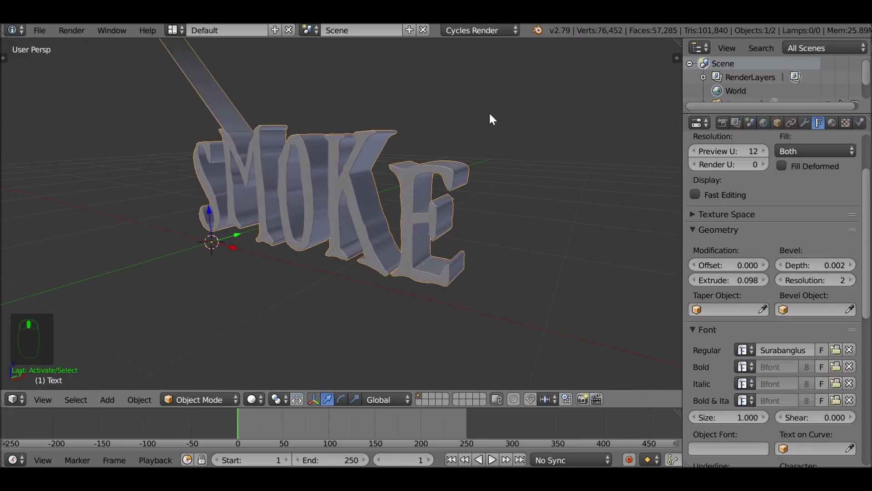
Orbit and zoom the view to inspect the solid bevelled letters
middle_click(564, 153)
left_click_drag(356, 187, 118, 147)
left_click_drag(243, 175, 202, 143)
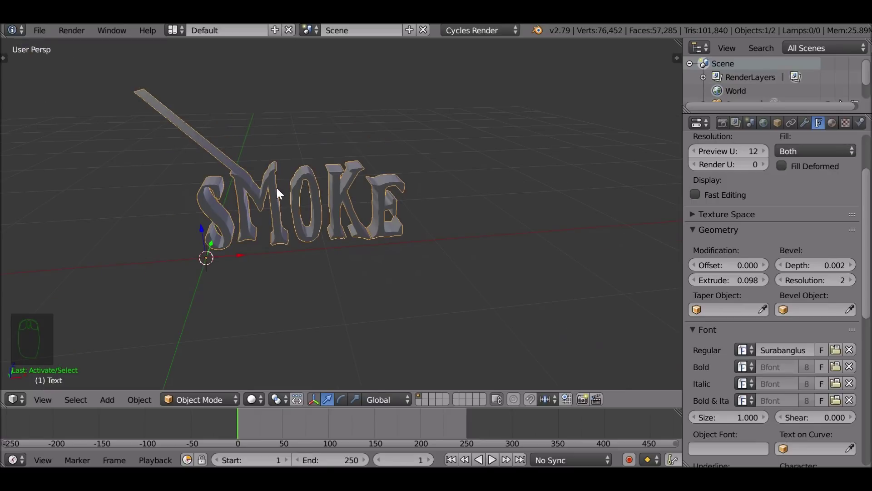
left_click_drag(304, 207, 375, 212)
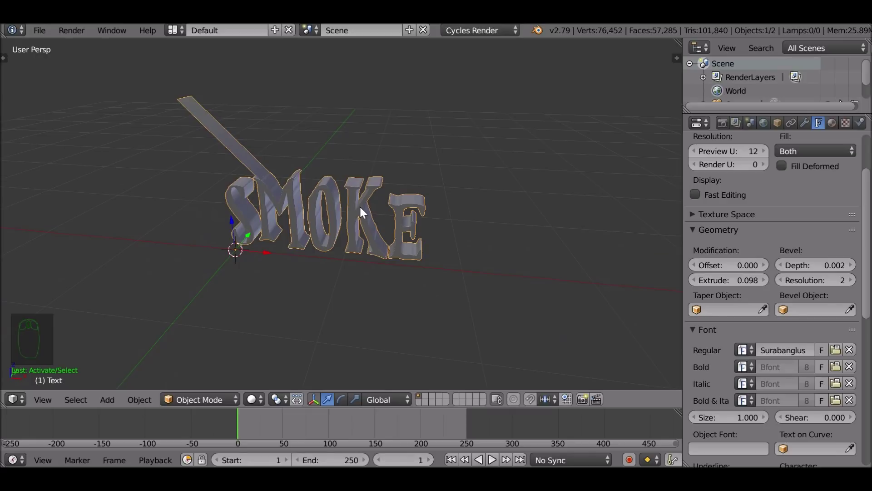
scroll("up", 3)
scroll("up", 3)
Bring up the operator search to convert the text to a mesh
key("space")
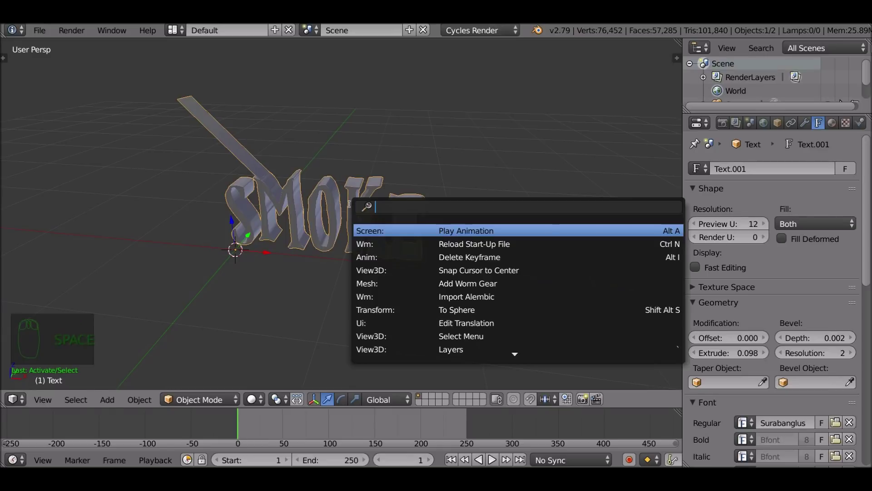
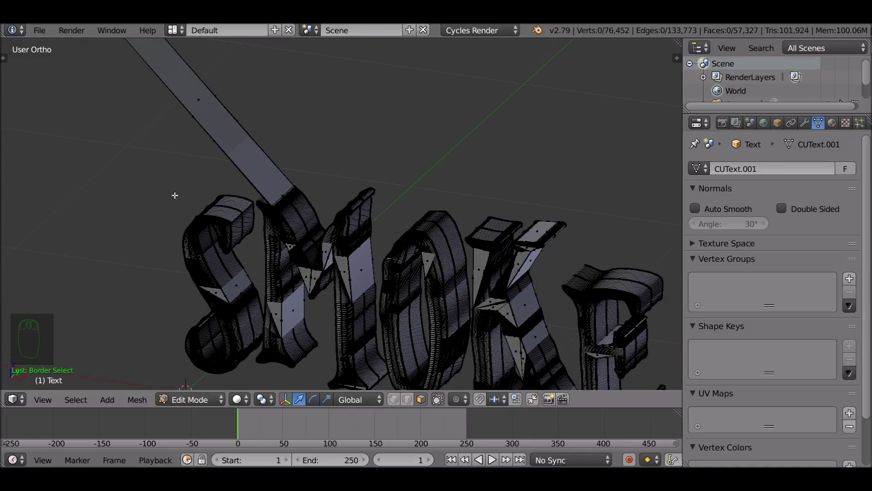
In X-ray front view, box-select the stray bar above the S and delete its vertices
key("z")
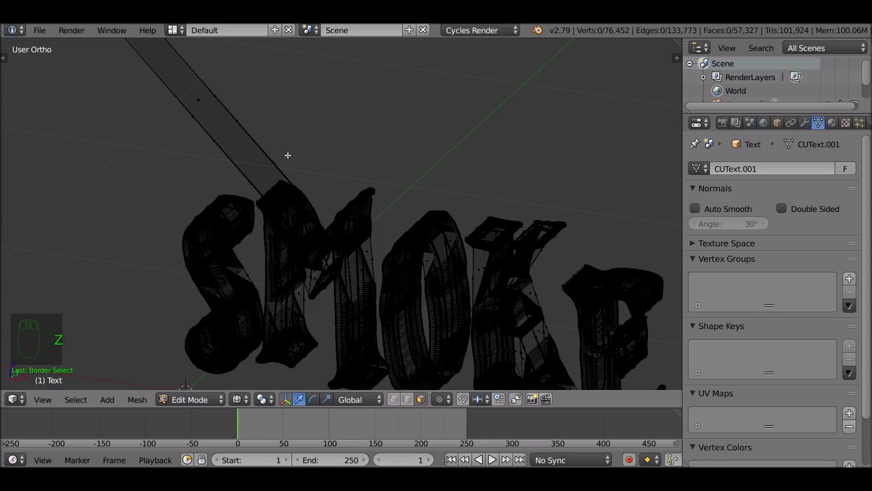
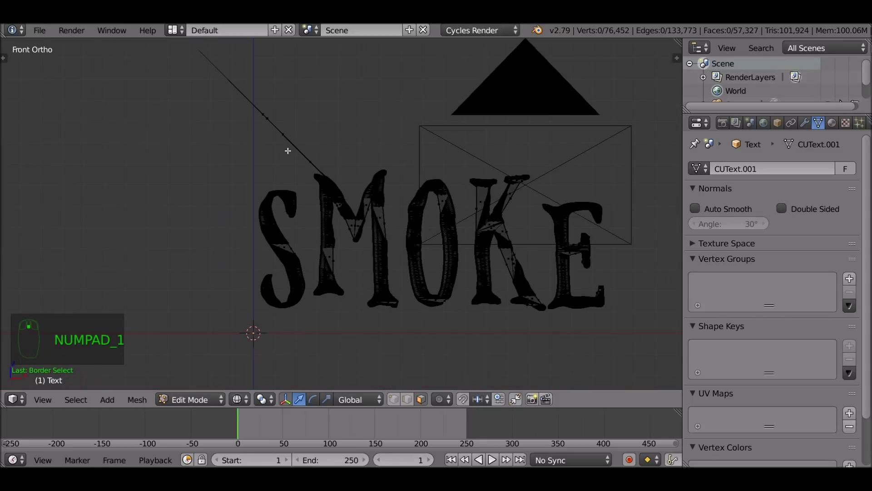
key("b")
scroll("up", 3)
scroll("up", 3)
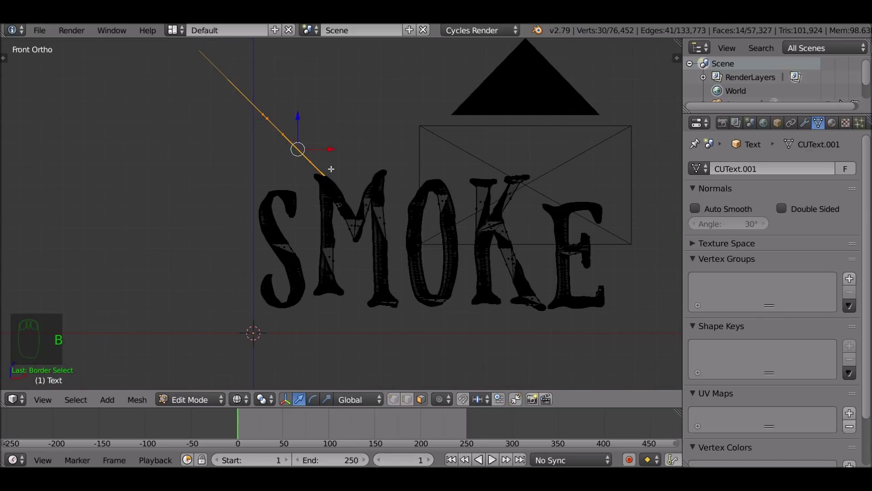
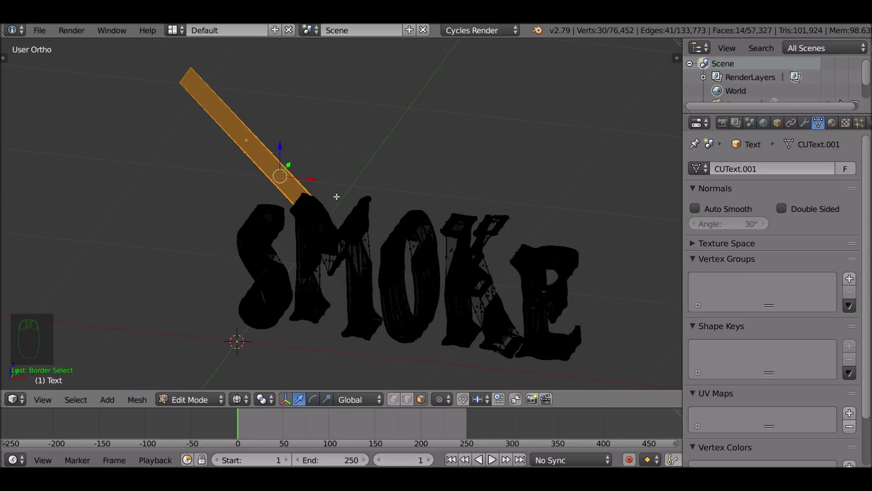
key("ctrl+KP_Add")
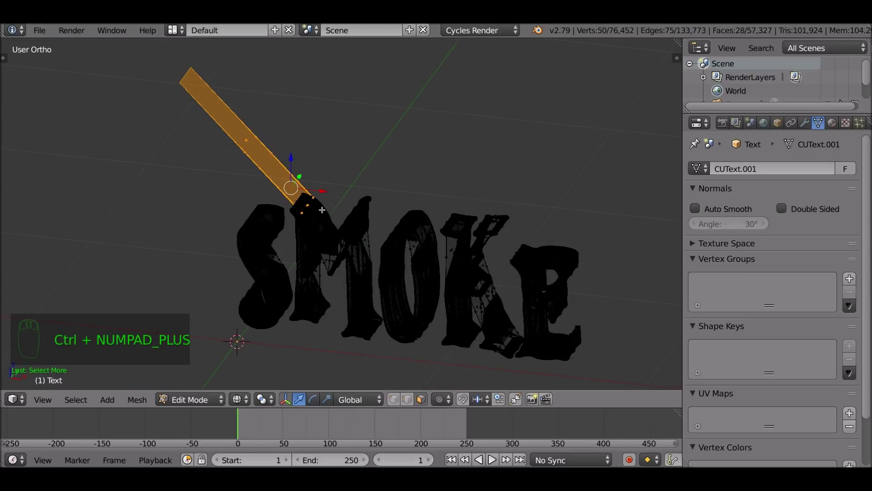
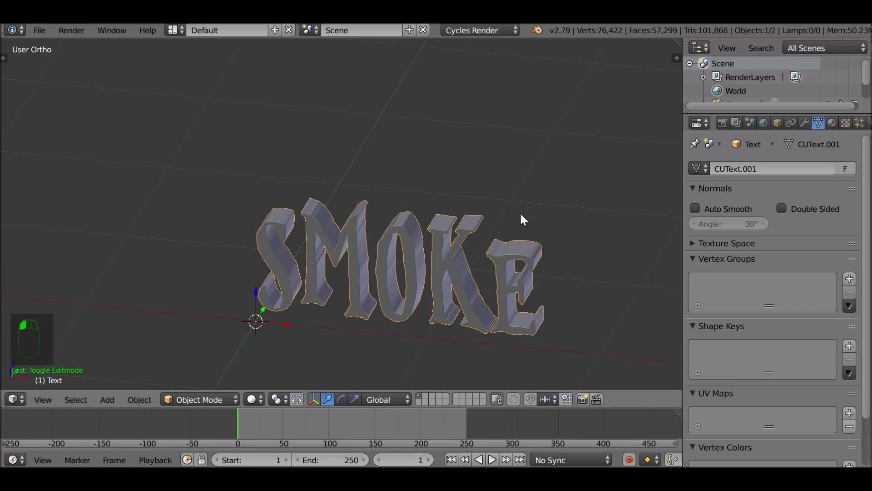
Show the Physics tab of the Properties editor for the SMOKE mesh
left_click_drag(499, 222, 428, 218)
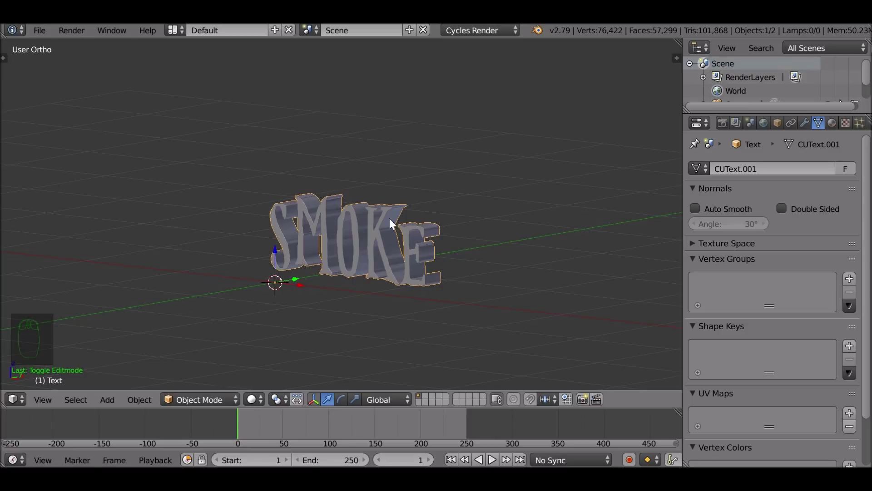
scroll("down", 3)
left_click_drag(819, 128, 696, 200)
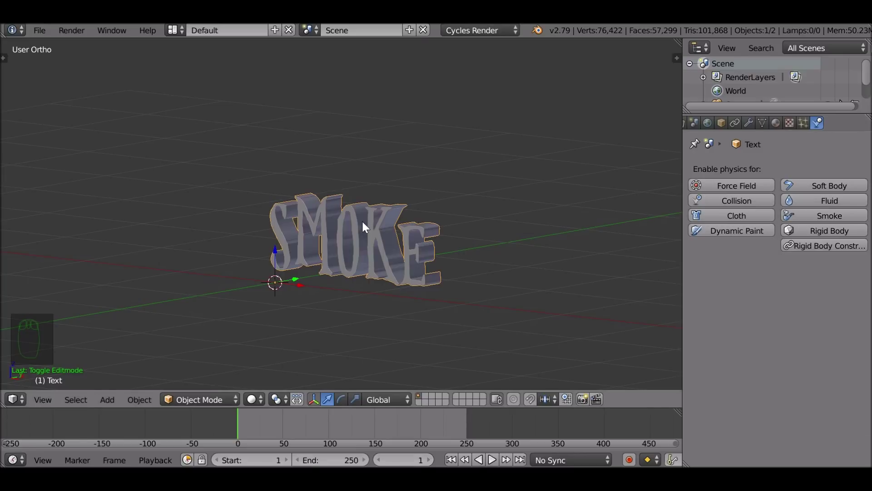
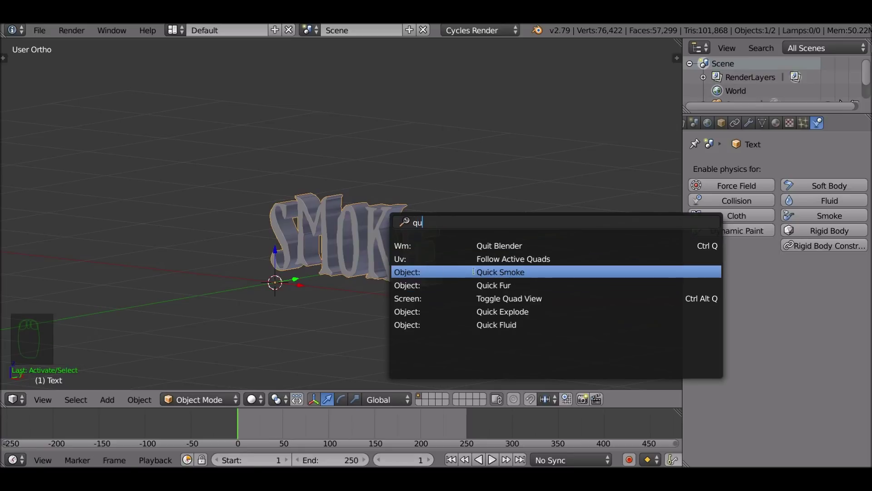
Run Quick Smoke so a domain box surrounds the SMOKE flow source, and view it
left_click_drag(480, 248, 354, 112)
left_click_drag(369, 165, 332, 231)
left_click_drag(331, 231, 344, 227)
left_click_drag(365, 85, 371, 167)
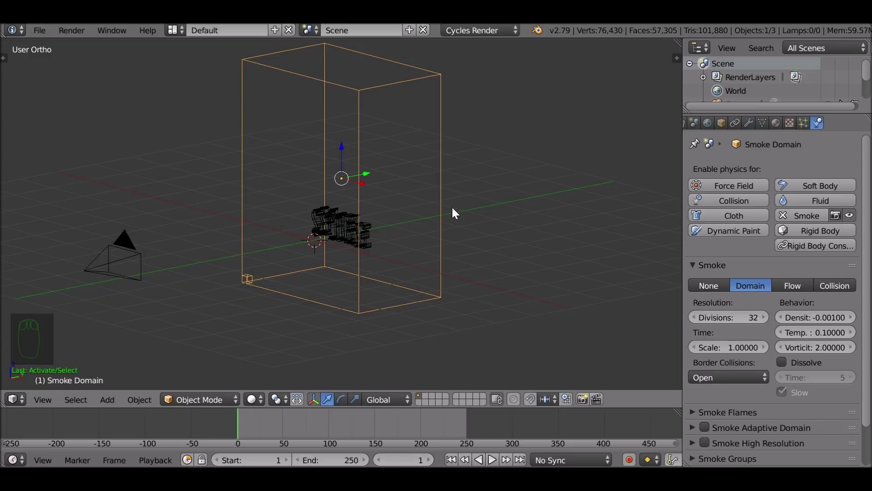
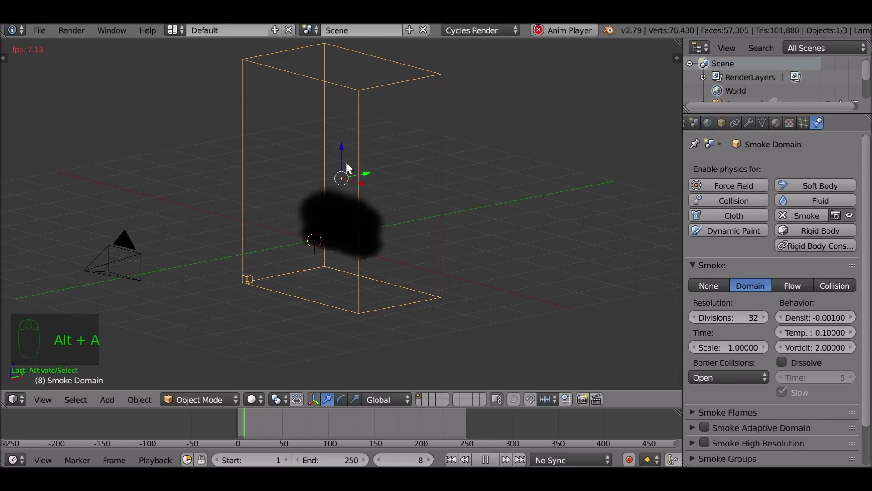
Stop the dark smoke playback and orbit the view around the domain box
left_click_drag(450, 245, 440, 245)
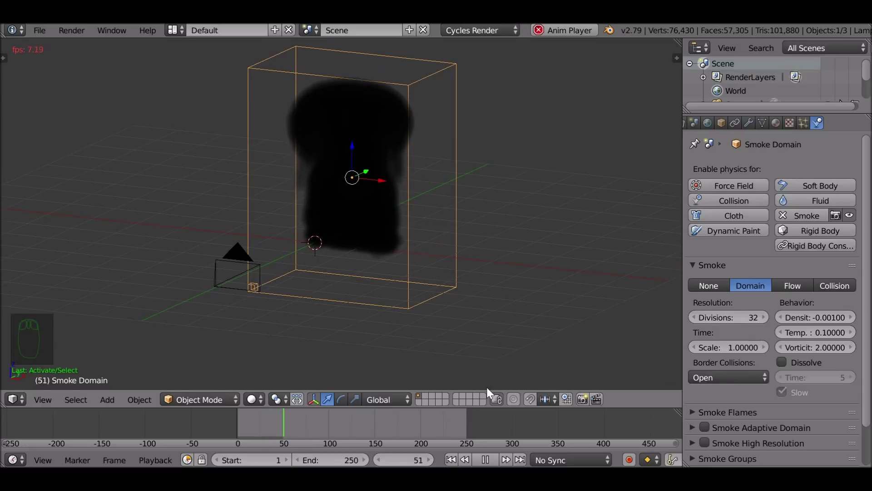
left_click_drag(476, 405, 392, 199)
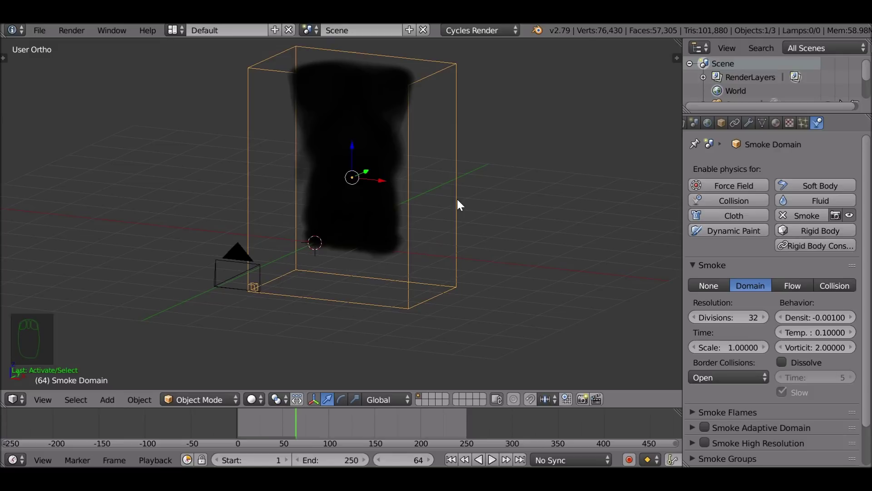
left_click_drag(449, 237, 484, 109)
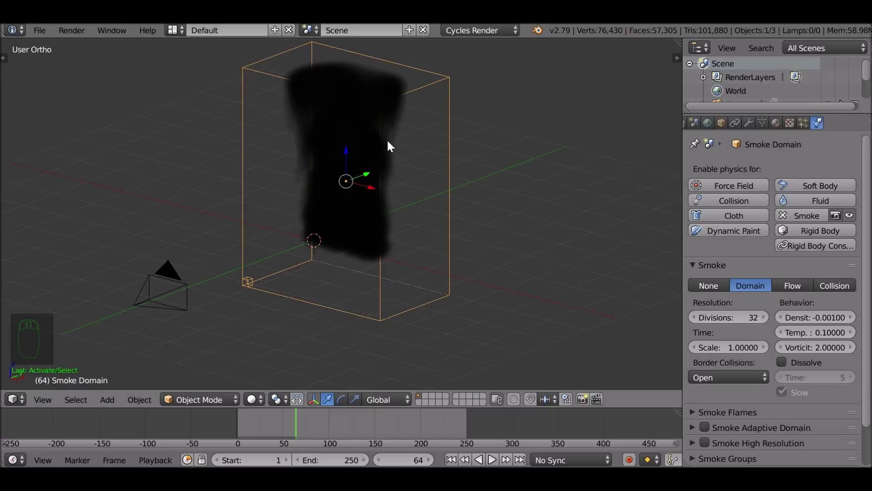
Add a Sun lamp, tilt it to shine on the smoke domain, and move it further left
key("shift+a")
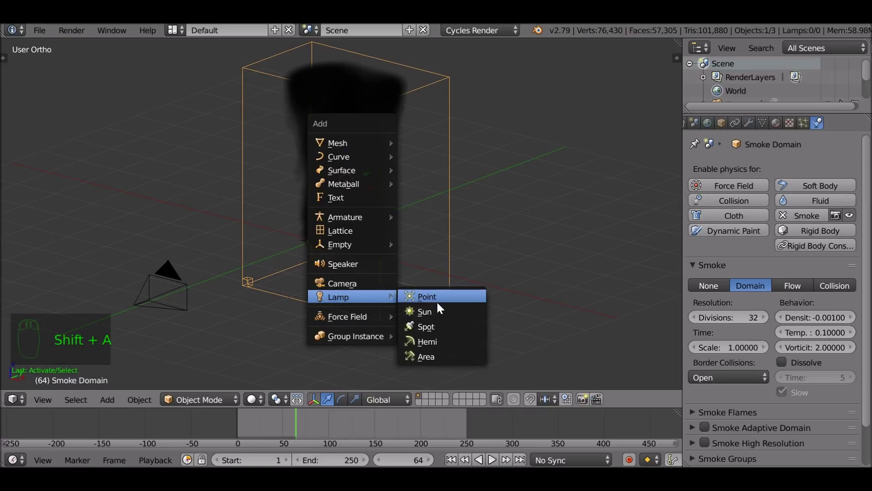
left_click_drag(401, 230, 302, 178)
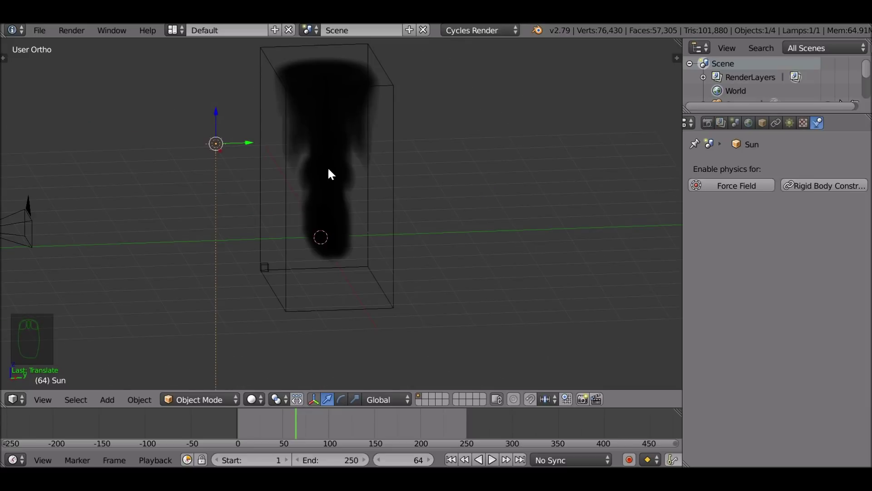
key("r")
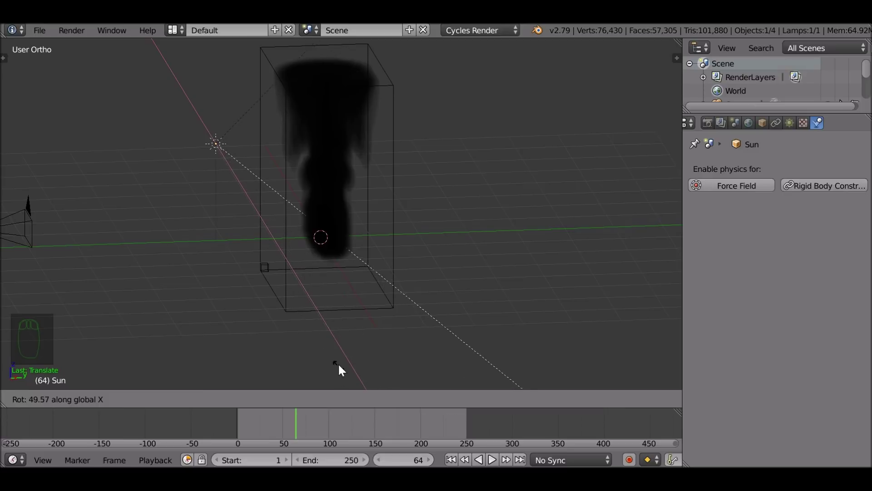
left_click_drag(321, 335, 804, 124)
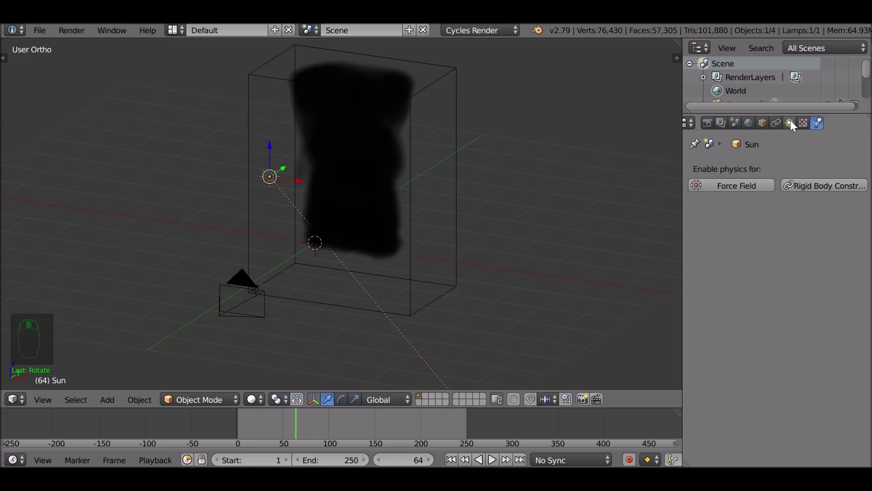
left_click_drag(795, 127, 807, 356)
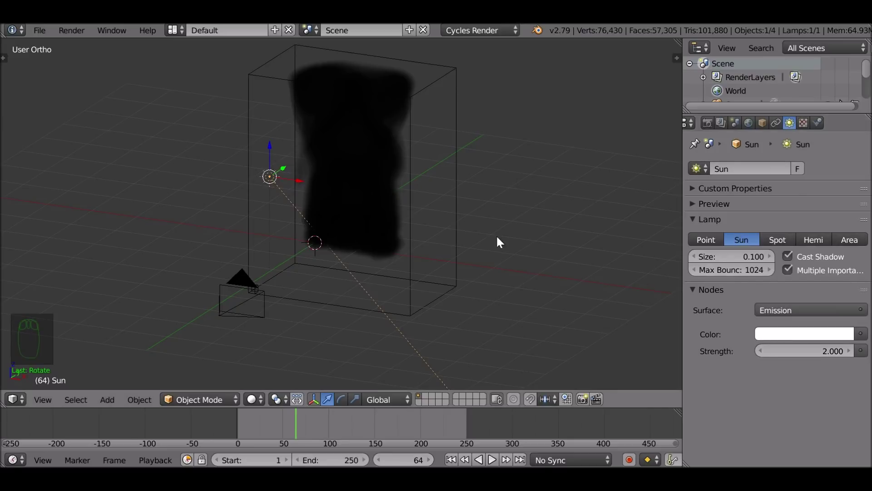
left_click_drag(283, 174, 322, 169)
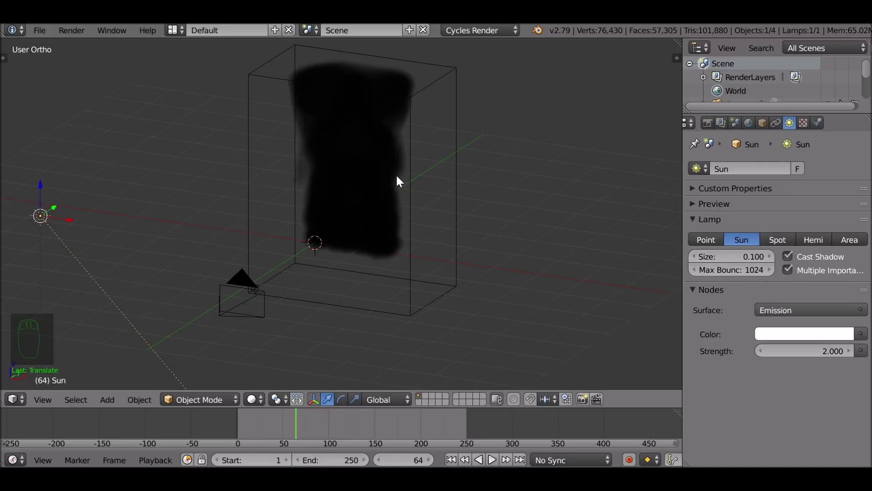
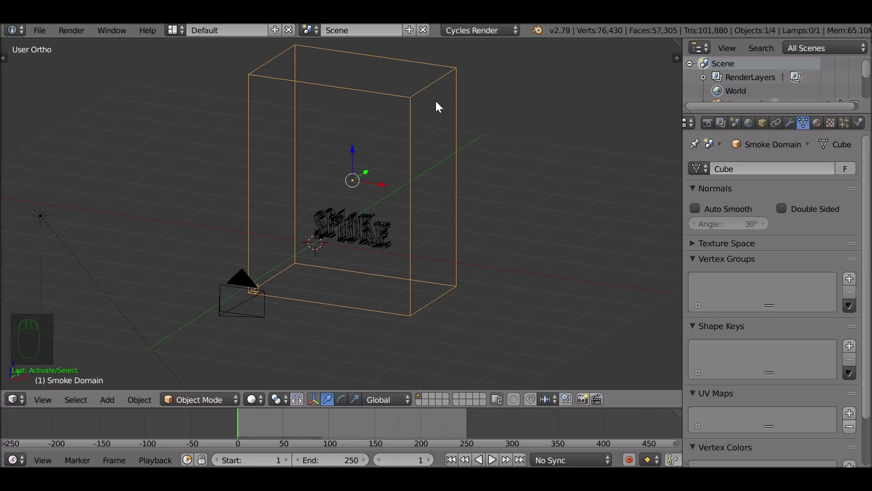
key("g")
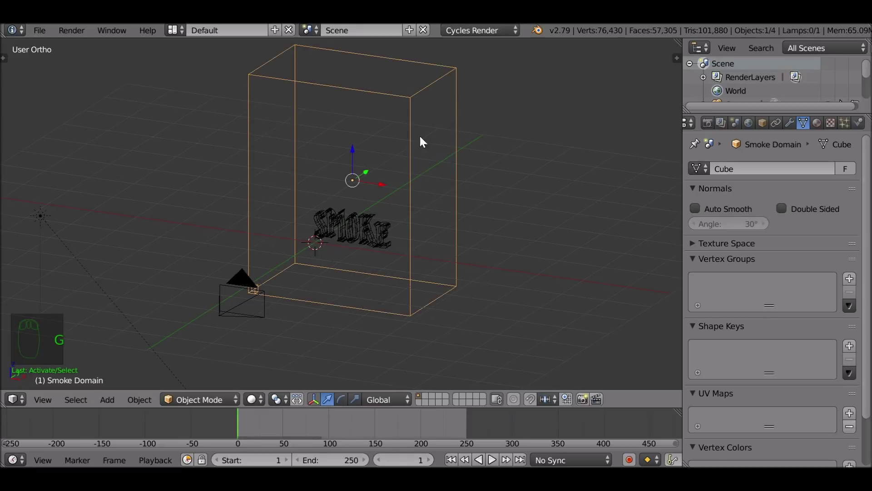
key("alt+a")
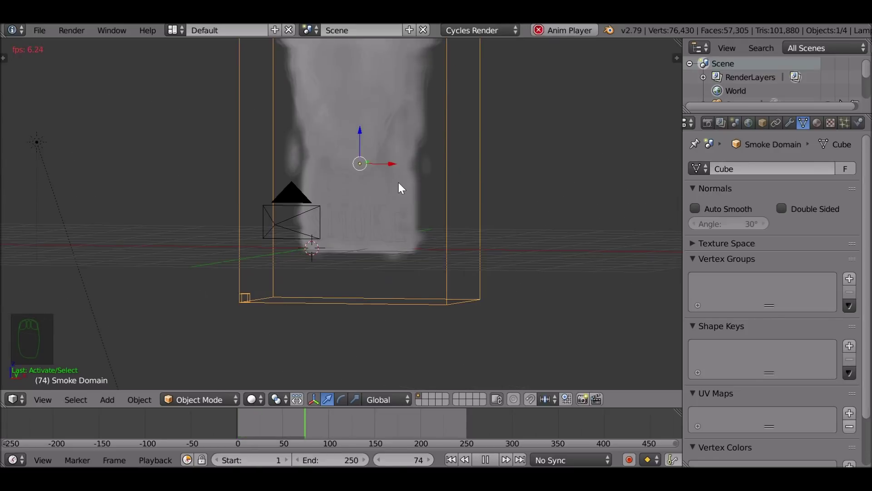
left_click_drag(399, 181, 405, 181)
scroll("up", 3)
middle_click(454, 368)
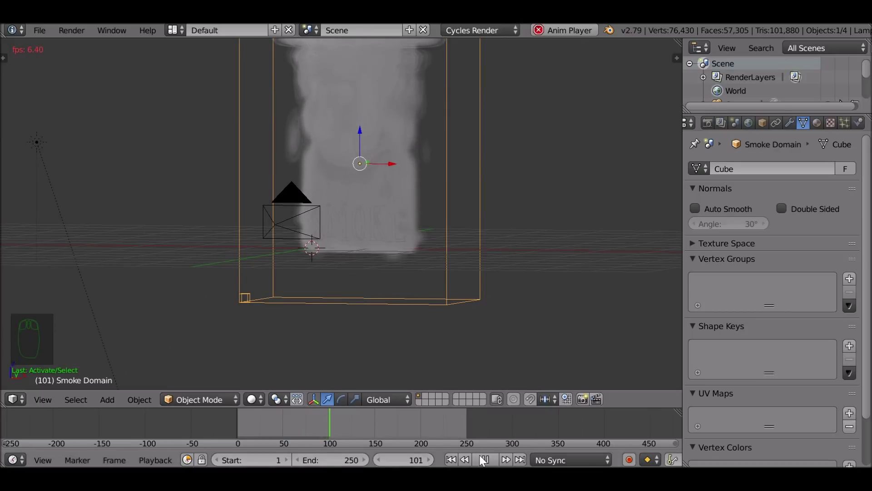
left_click_drag(504, 422, 375, 237)
left_click_drag(279, 428, 511, 164)
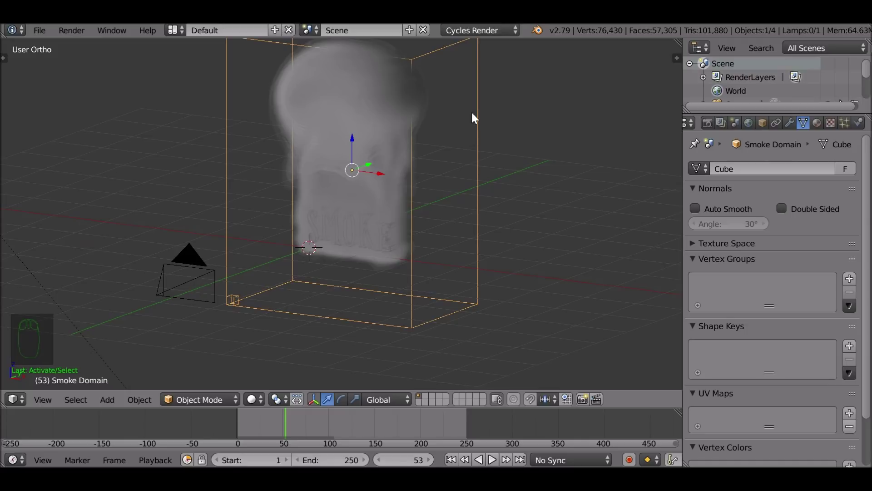
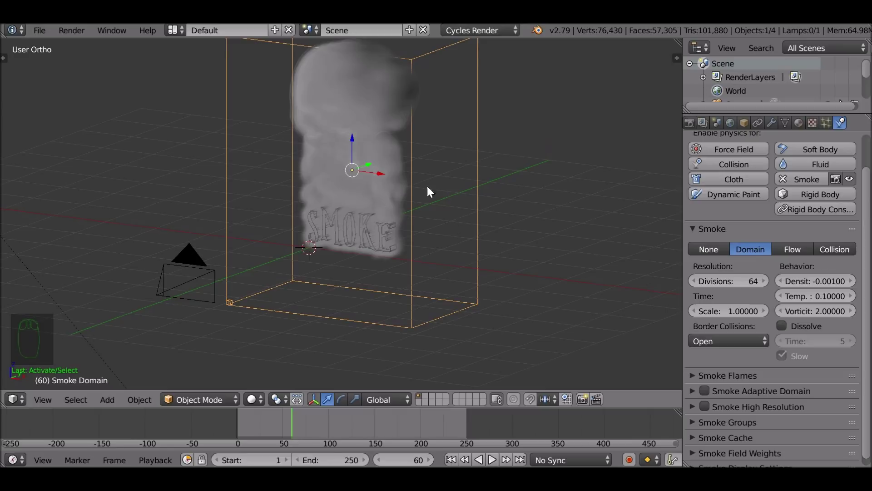
Enable Smoke Adaptive Domain in the domain's physics settings and zoom out to see the whole domain
left_click_drag(728, 299, 703, 403)
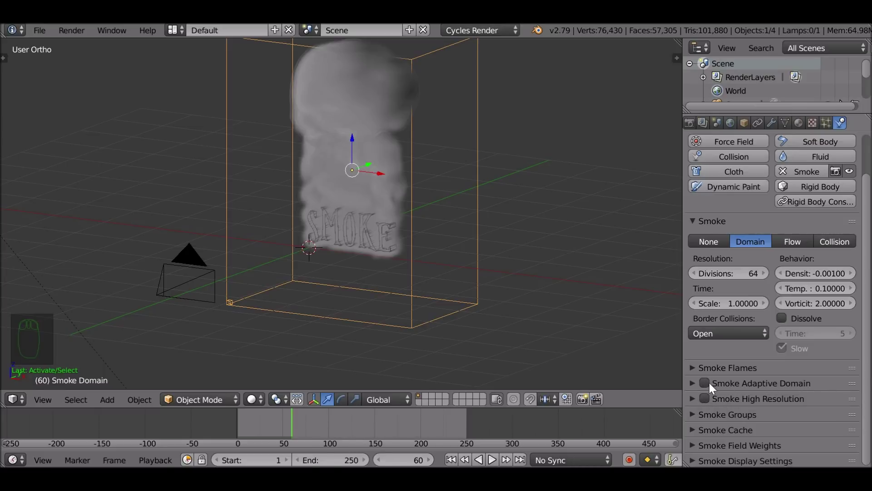
left_click_drag(708, 385, 325, 200)
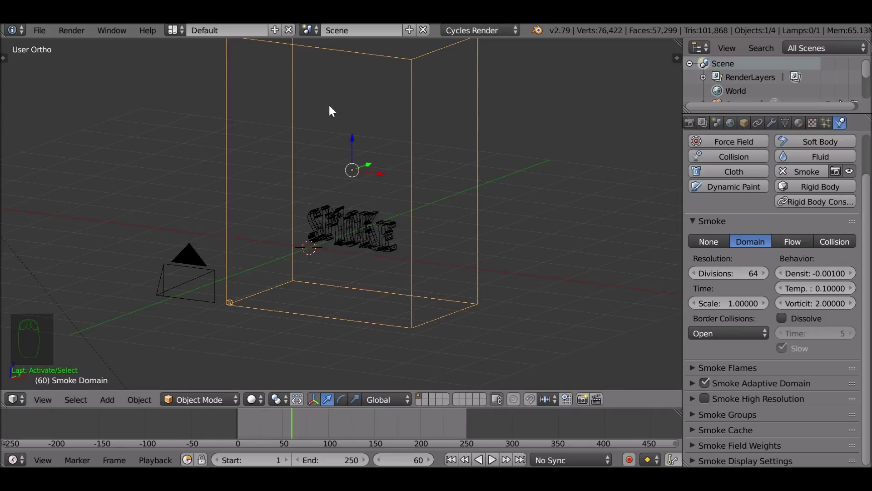
left_click_drag(414, 79, 389, 157)
left_click_drag(389, 157, 546, 153)
Scale the smoke domain up, enable Smoke High Resolution, and replay to check the grey smoke
key("s")
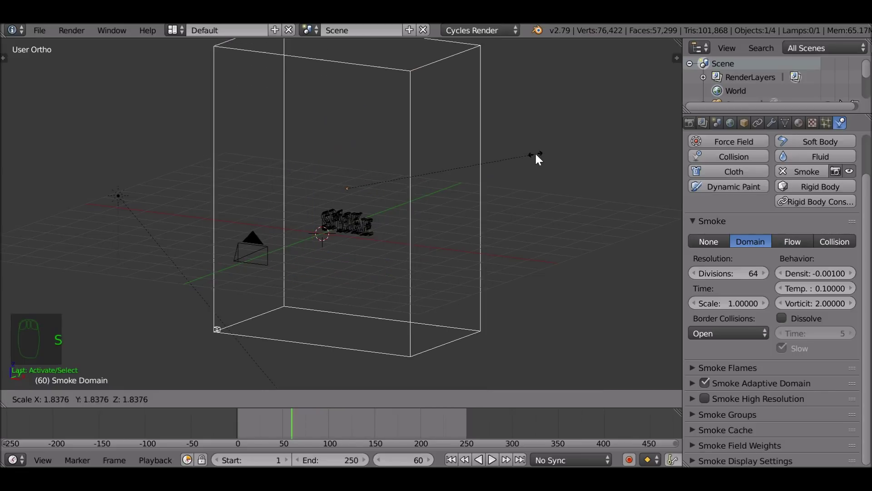
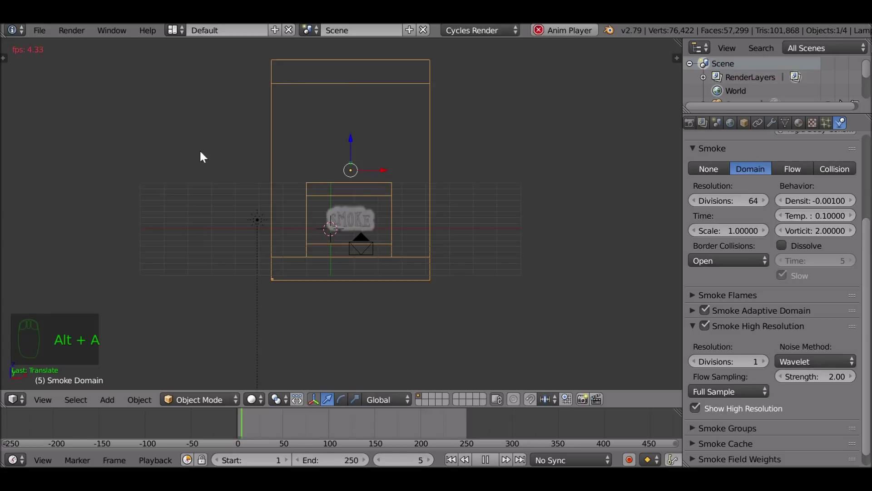
left_click_drag(387, 223, 522, 428)
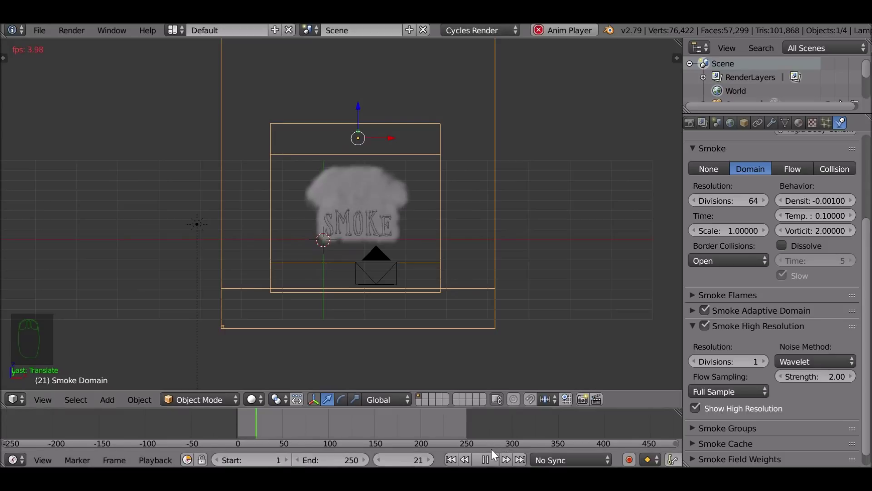
left_click_drag(491, 422, 787, 375)
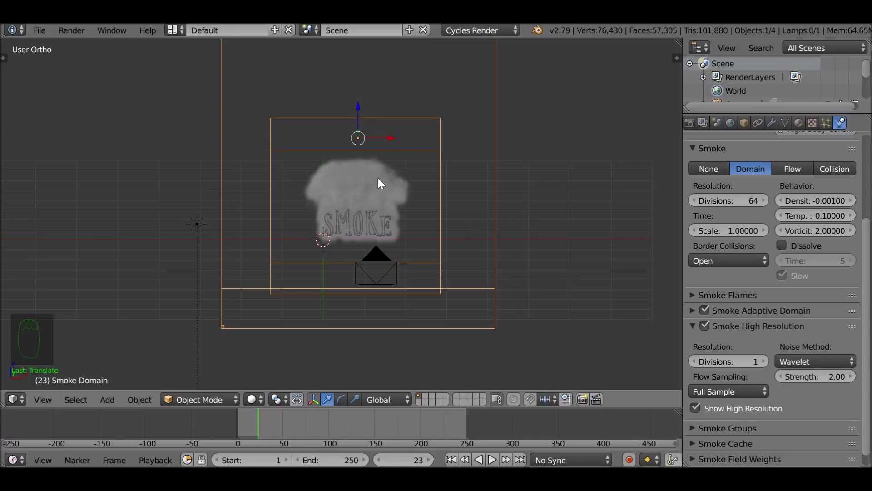
Enable Dissolve on the smoke domain and switch to camera view at frame 1
left_click_drag(412, 194, 493, 137)
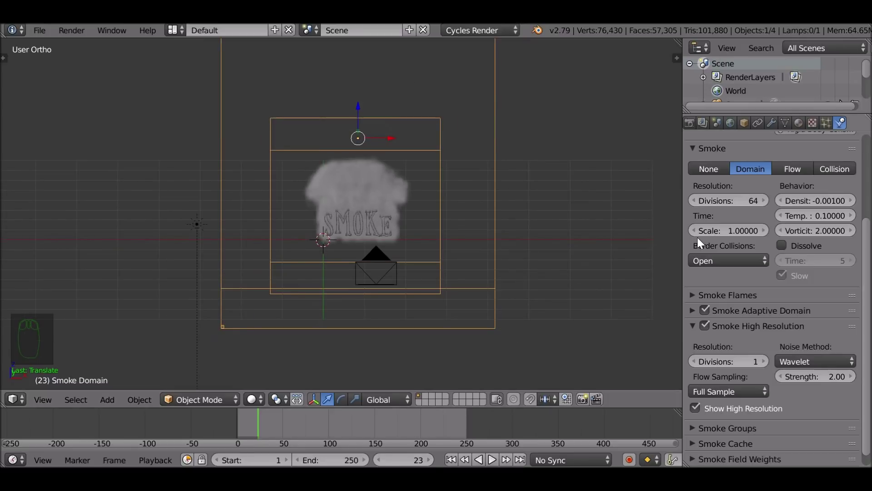
left_click_drag(787, 249, 815, 261)
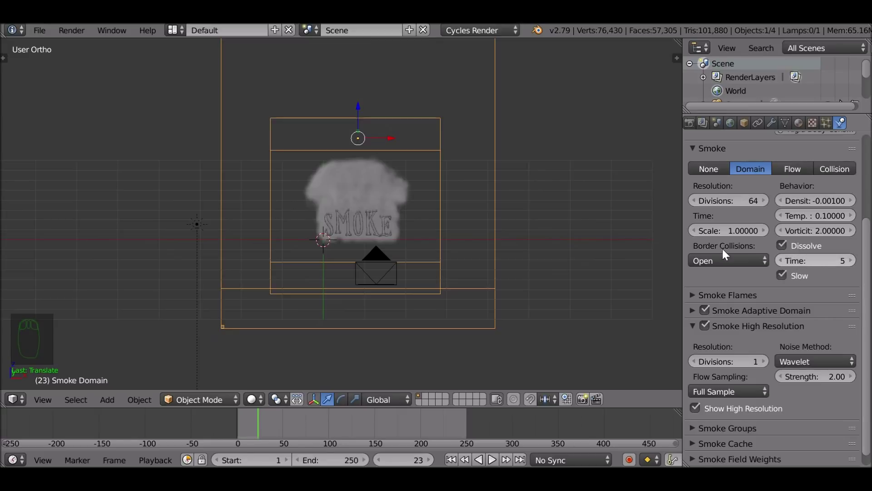
left_click_drag(407, 177, 457, 457)
left_click_drag(457, 457, 422, 249)
left_click_drag(424, 266, 421, 249)
key("KP_0")
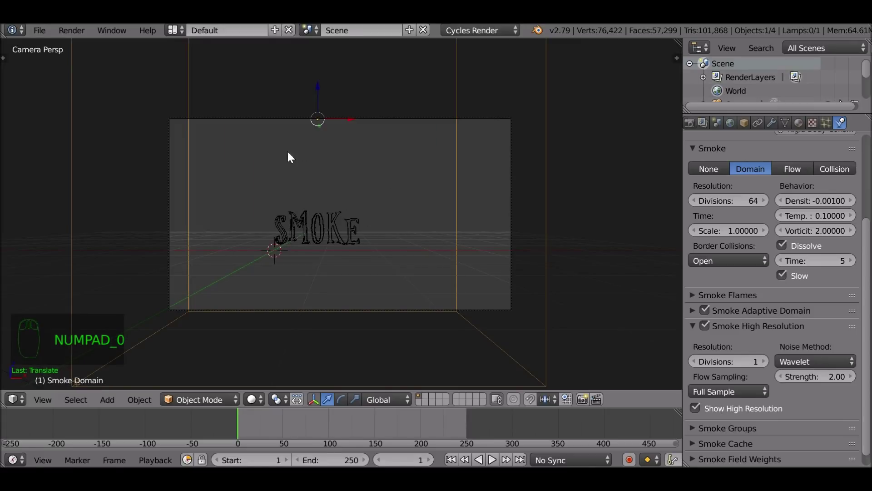
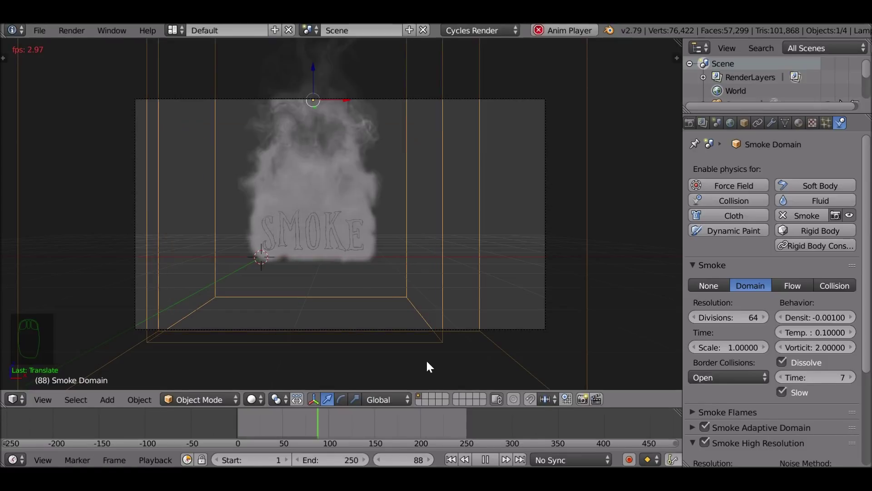
Set Dissolve Time to 7, review playback through the camera, then orbit away from the camera
left_click_drag(315, 151, 493, 457)
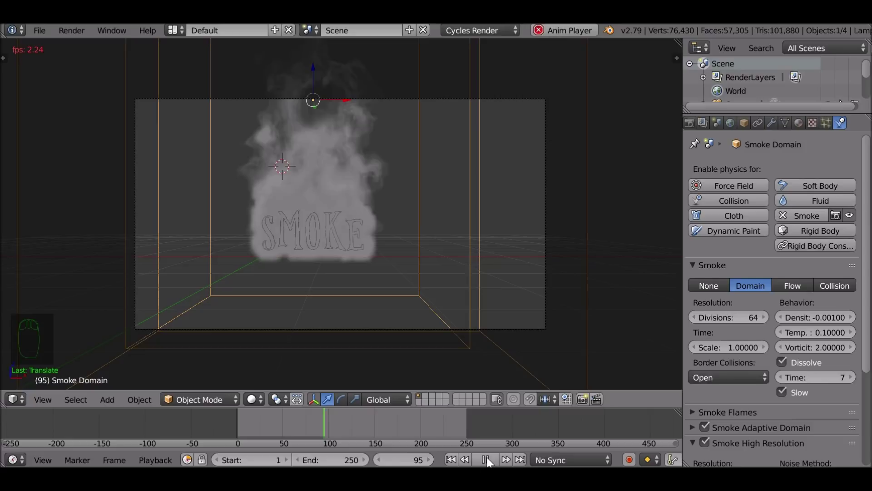
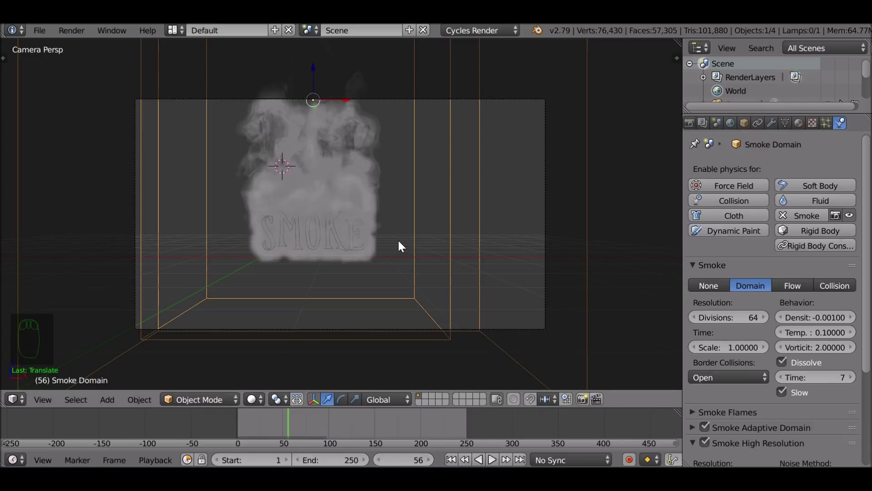
left_click_drag(390, 251, 347, 229)
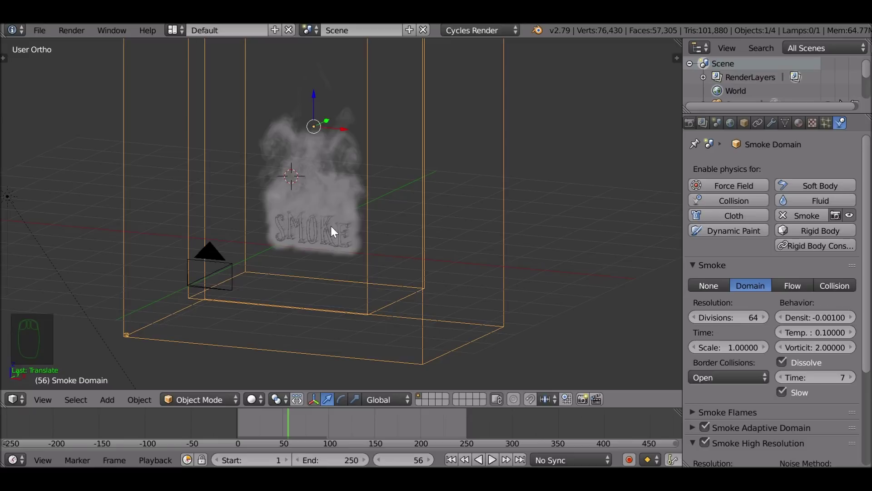
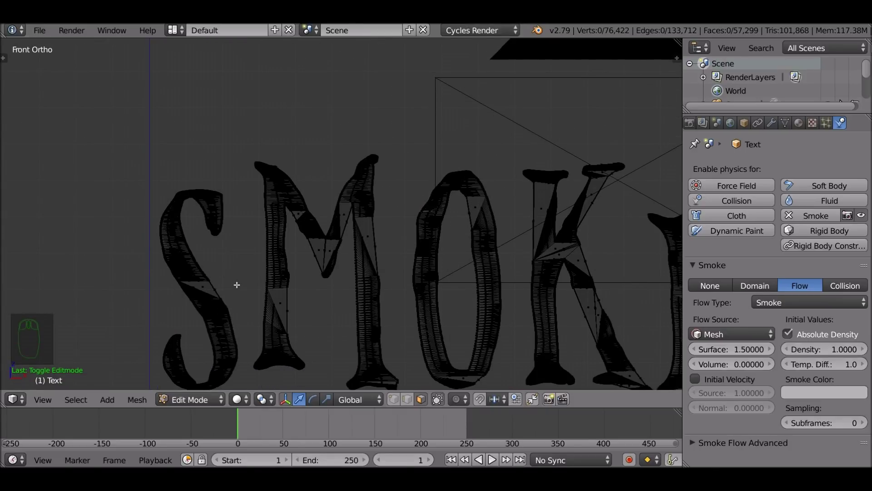
In Edit Mode, box-select the top vertices of each SMOKE letter
key("z")
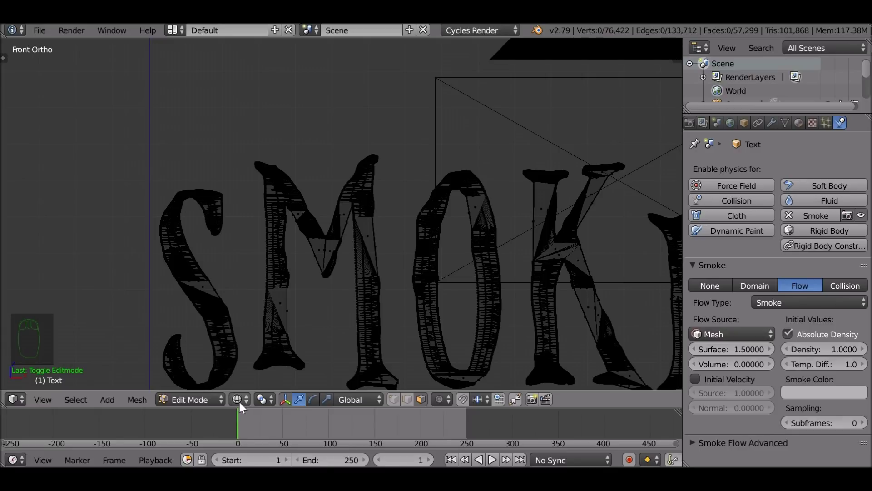
key("z")
key("z")
key("z")
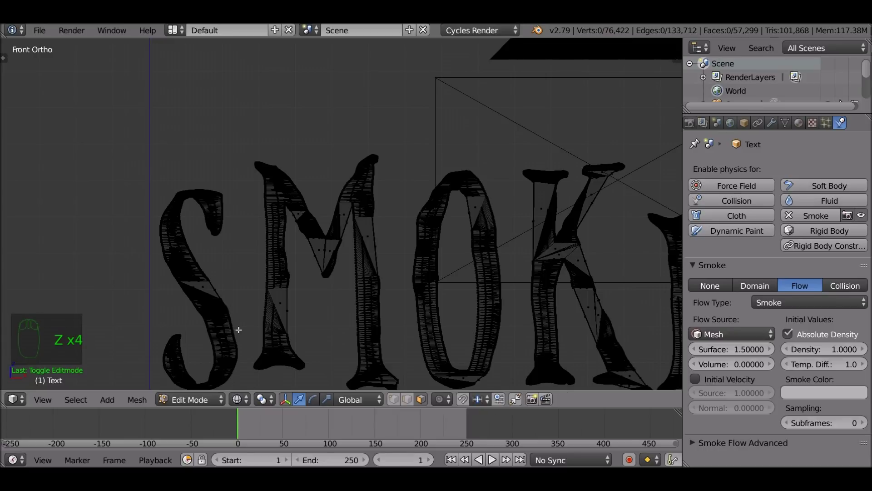
key("b")
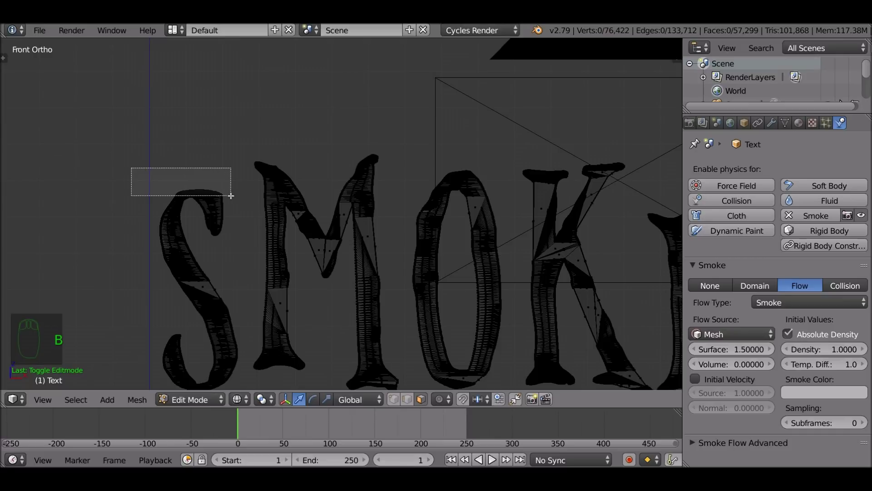
key("b")
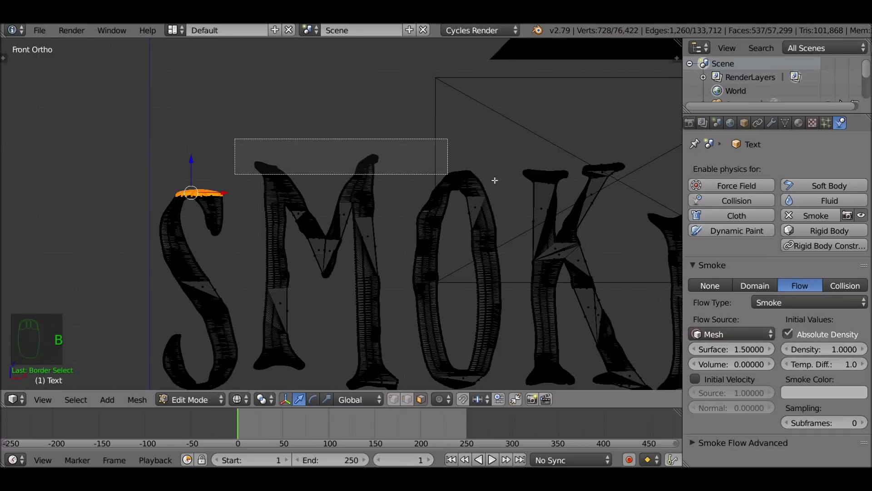
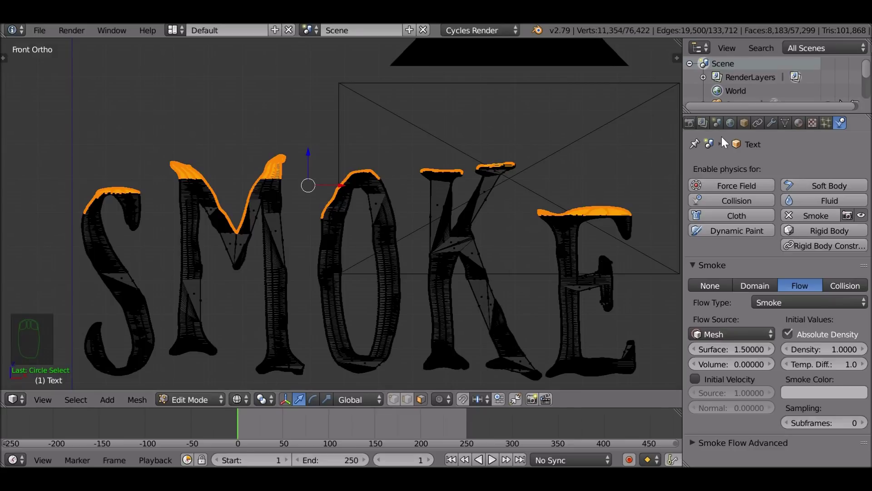
Create a vertex group named Top, assign the selected letter tops to it, and return to Object Mode
left_click_drag(790, 128, 699, 261)
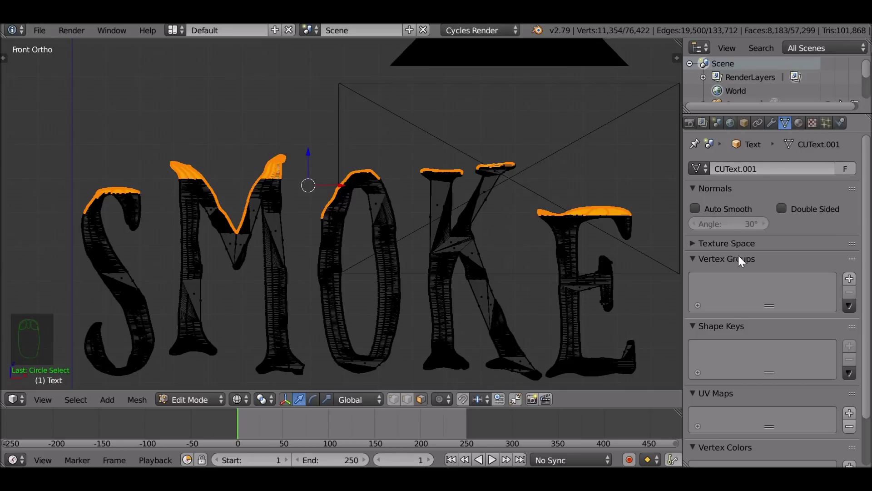
left_click_drag(855, 283, 688, 266)
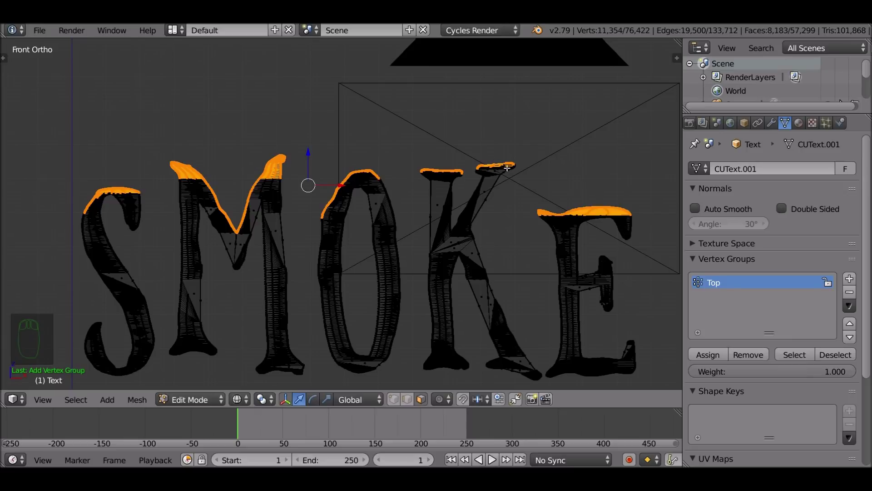
left_click(717, 359)
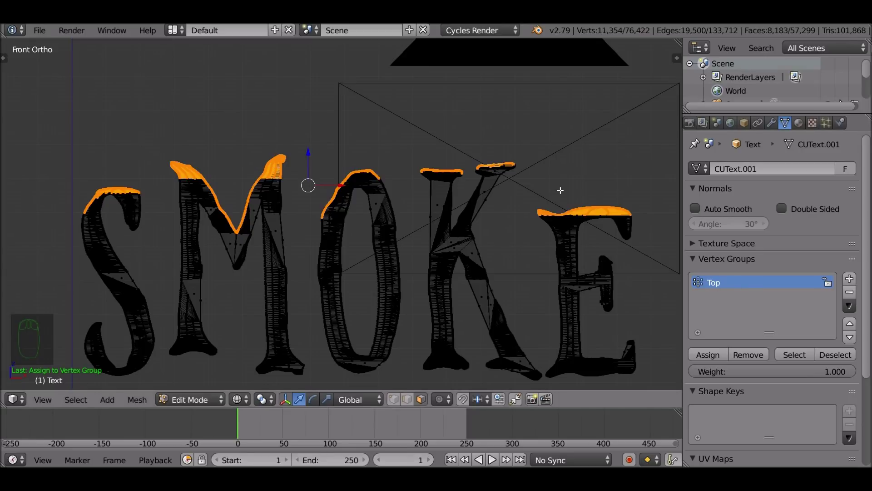
key("a")
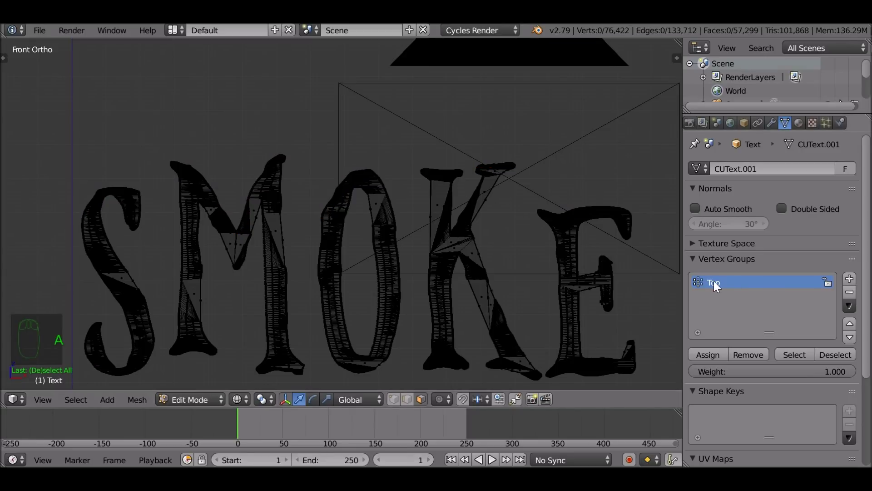
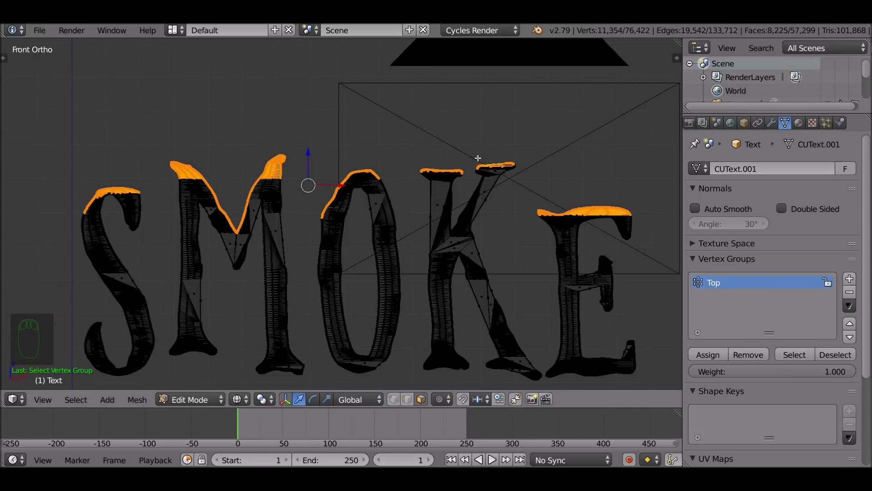
key("Tab")
Set the Smoke Flow vertex group to Top and play the simulation to preview smoke from the letter tops
left_click_drag(508, 179, 851, 130)
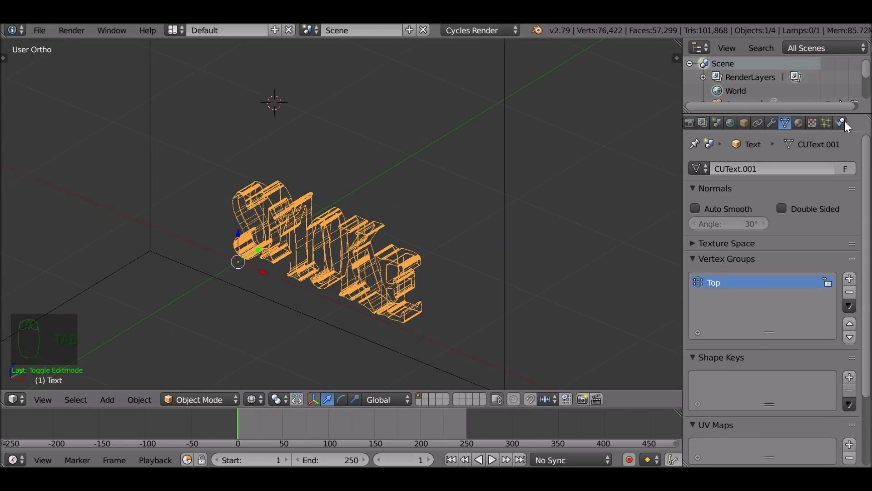
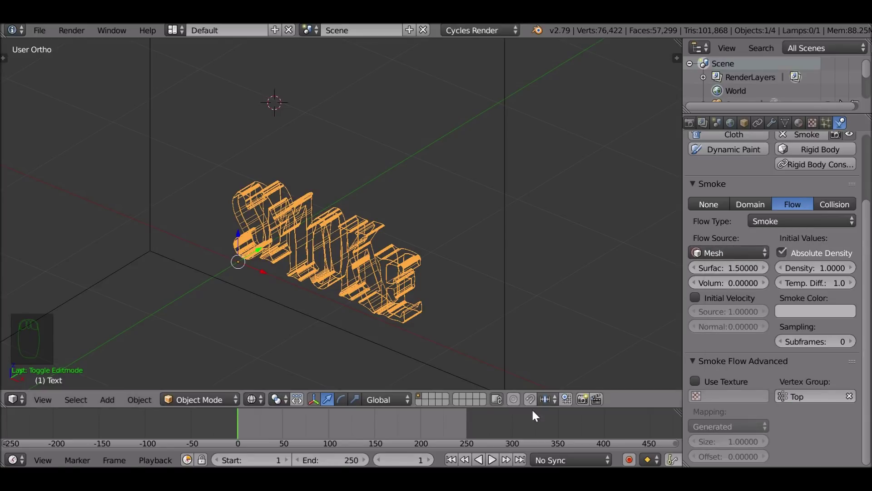
key("alt+a")
left_click(467, 255)
left_click_drag(393, 282, 430, 194)
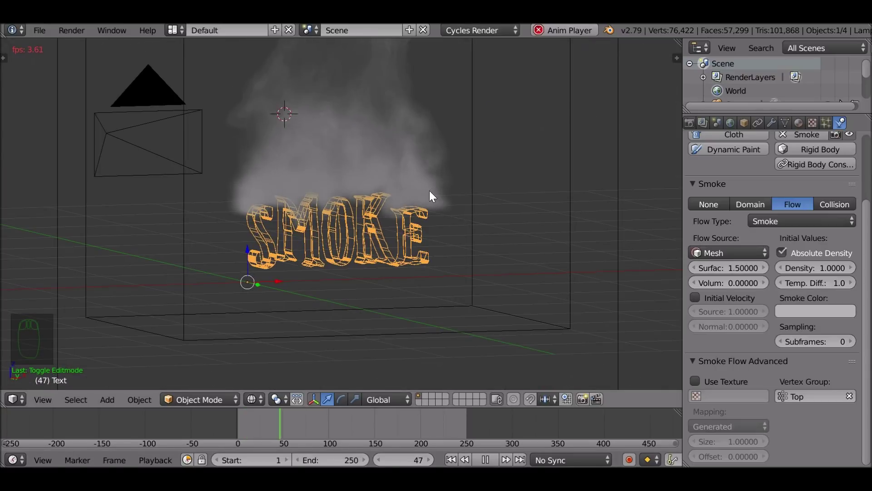
key("alt+a")
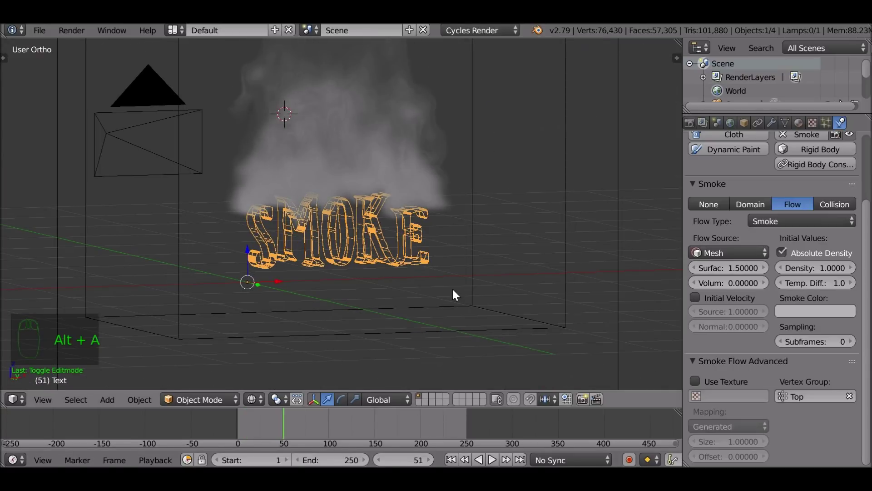
Review the smoke rising from the letter tops through the camera view
left_click_drag(428, 316, 436, 314)
key("KP_0")
left_click_drag(322, 258, 373, 258)
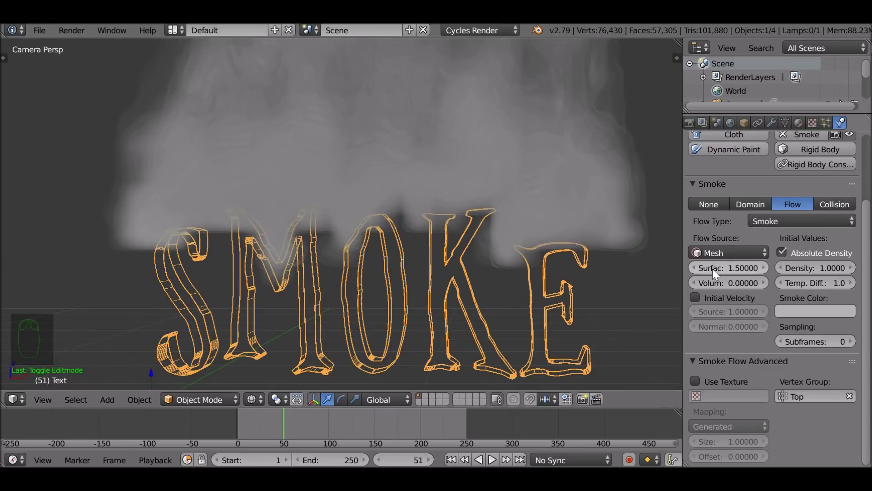
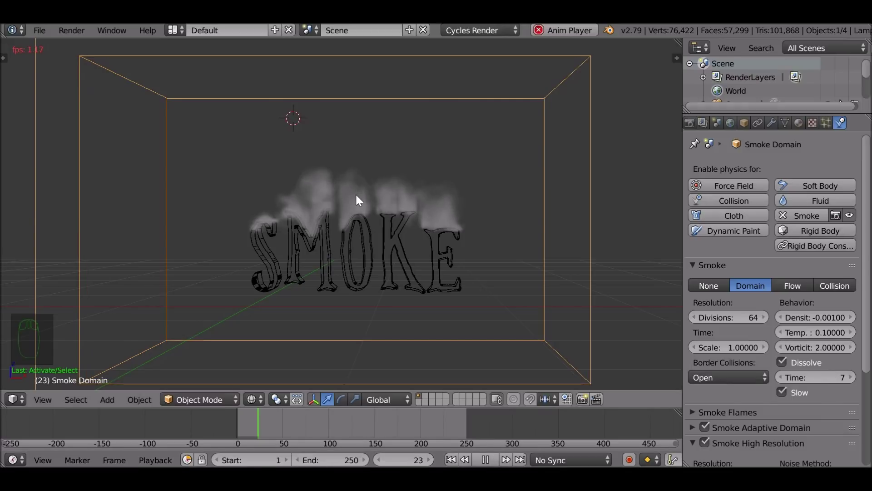
Stop playback and bring up the Add menu's Force Field options
left_click_drag(433, 270, 357, 204)
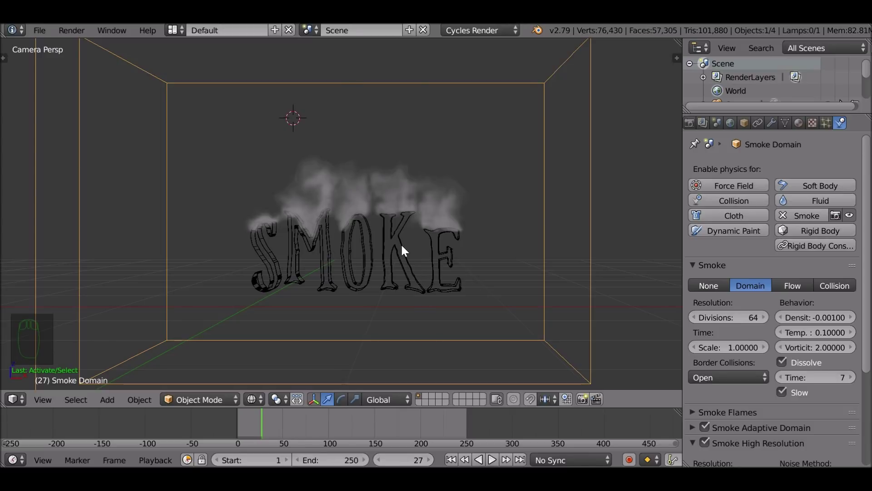
key("shift+a")
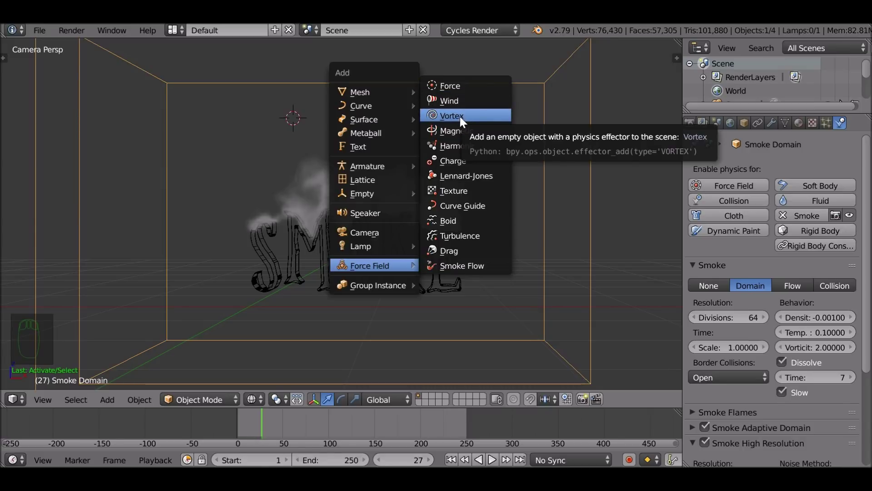
Add a Vortex force field and move it vertically up above the SMOKE text
left_click_drag(410, 160, 342, 136)
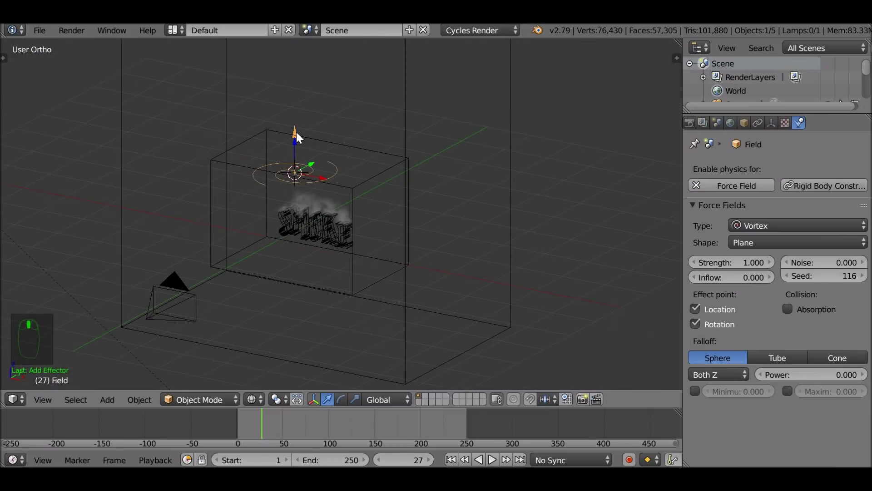
left_click(297, 125)
key("g")
middle_click(366, 197)
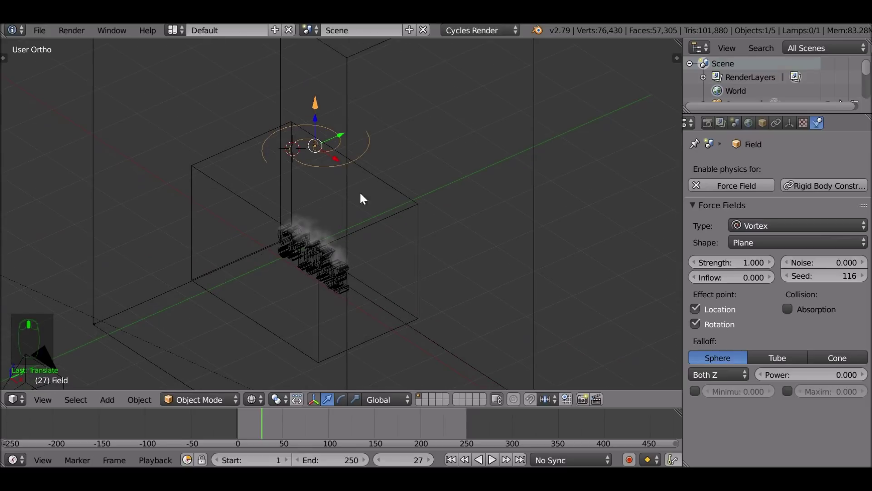
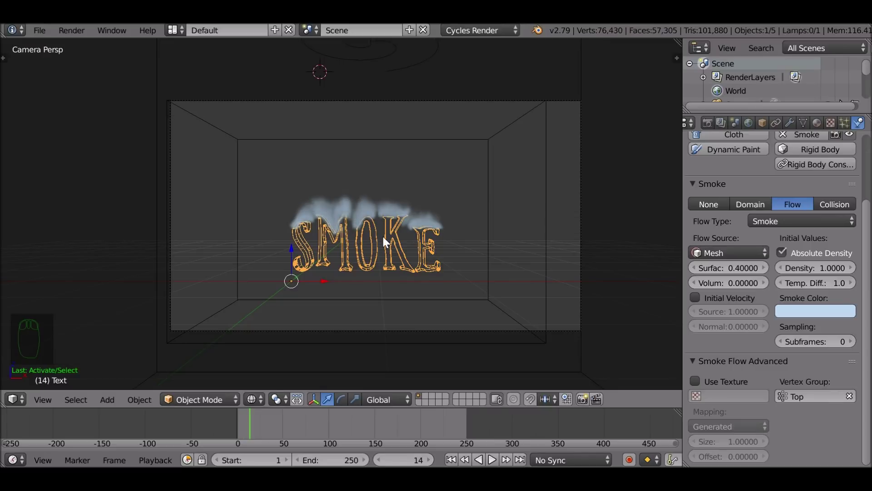
Select the smoke domain and bring its cache settings (frames 1–250) into view
left_click_drag(494, 160, 840, 215)
left_click_drag(839, 216, 754, 429)
Set the timeline end frame to 125 and match the smoke cache end at 125
left_click_drag(754, 430, 738, 302)
left_click_drag(738, 302, 361, 460)
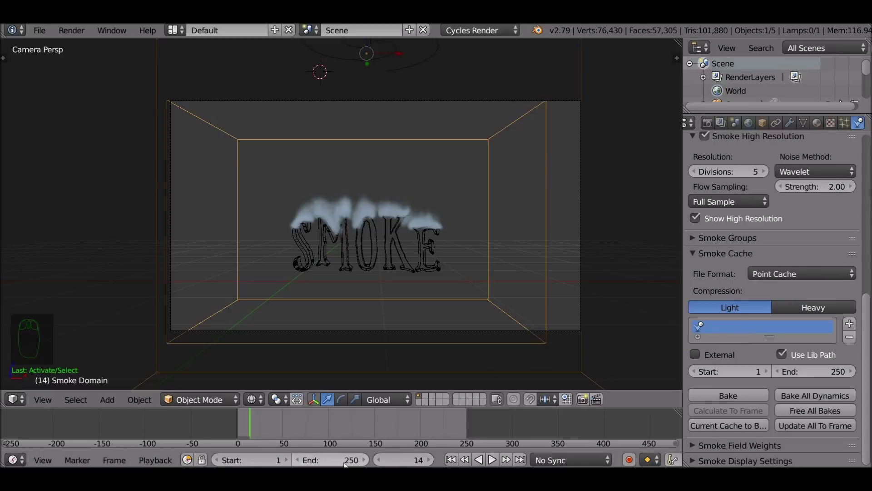
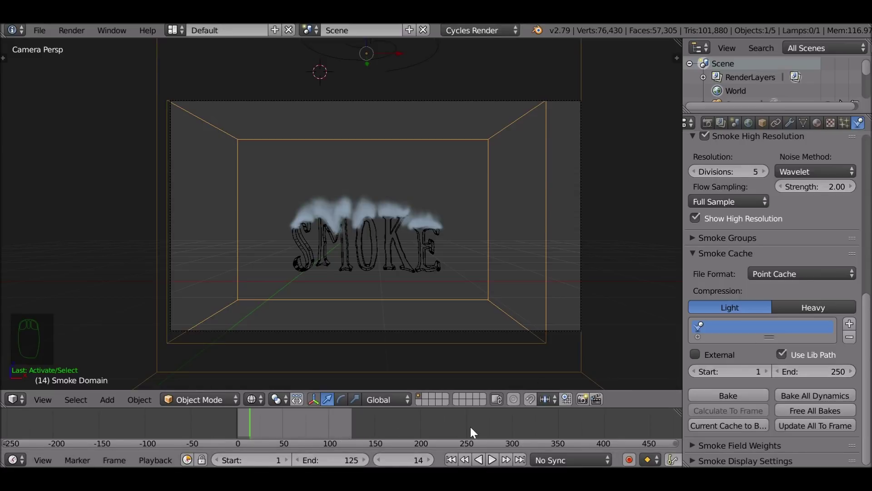
left_click_drag(812, 375, 807, 372)
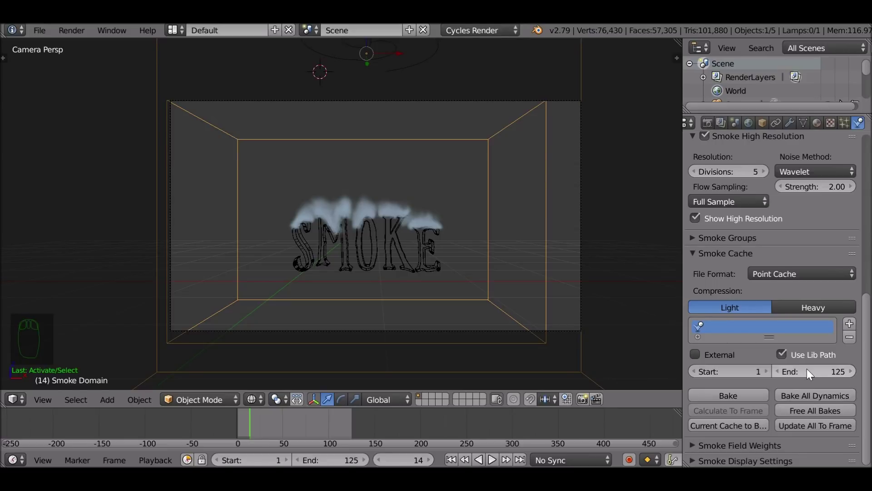
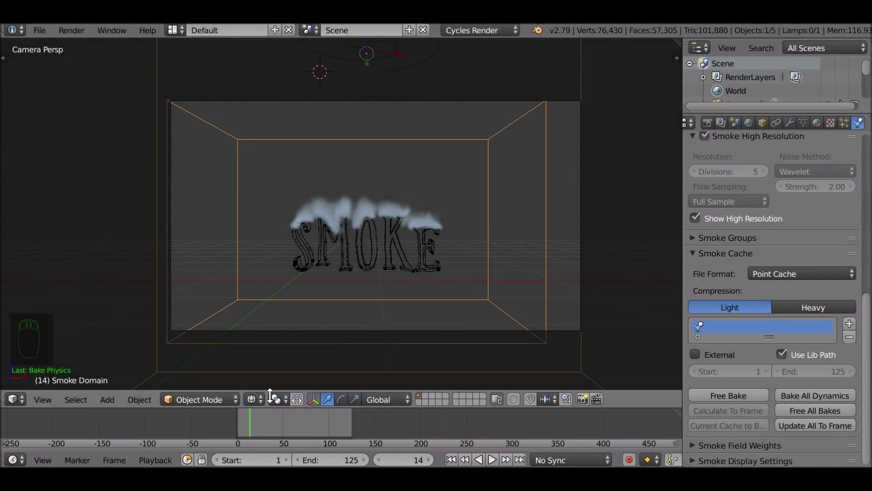
Scrub the timeline to frame 71 to watch pale-blue smoke plumes rise from the letters
left_click_drag(267, 426, 311, 420)
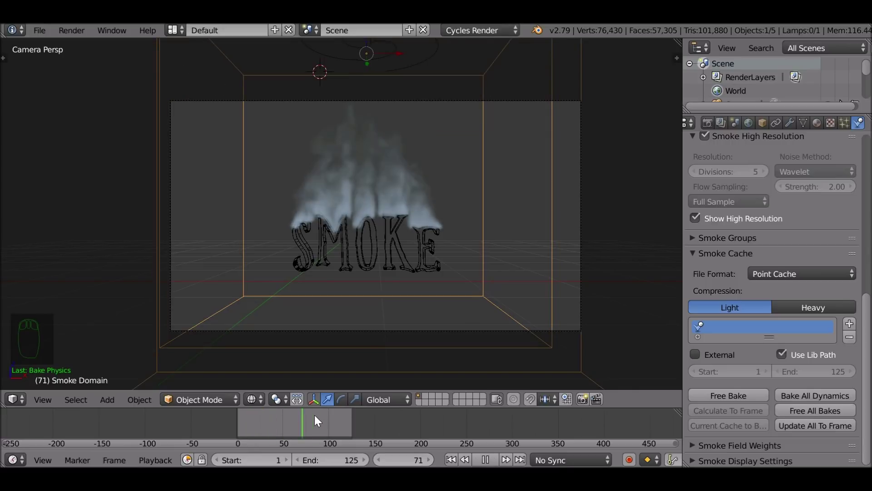